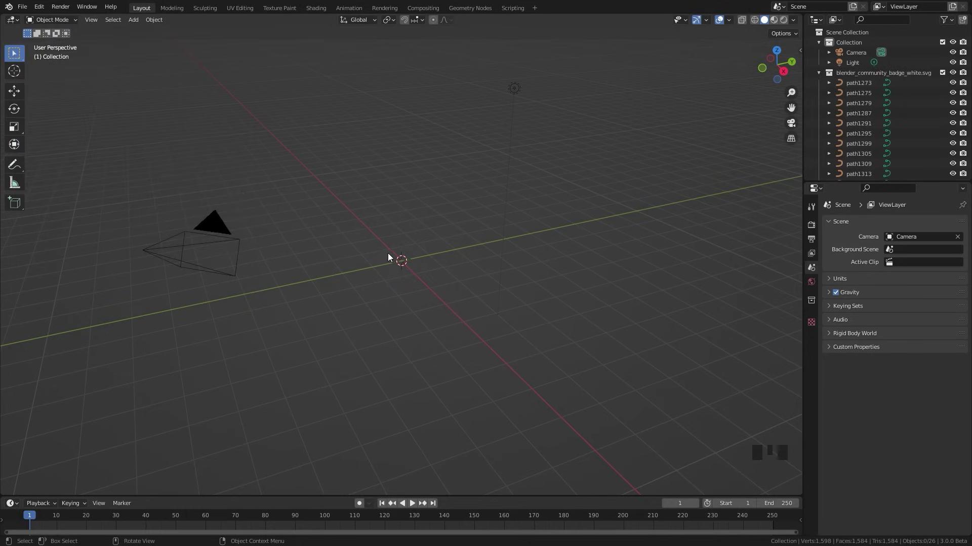
- Select the imported badge curves and scale them up to a moderate size
drag(290, 207, 339, 173)
click(339, 173)
scroll(up, 3)
drag(339, 146, 423, 211)
key(s)
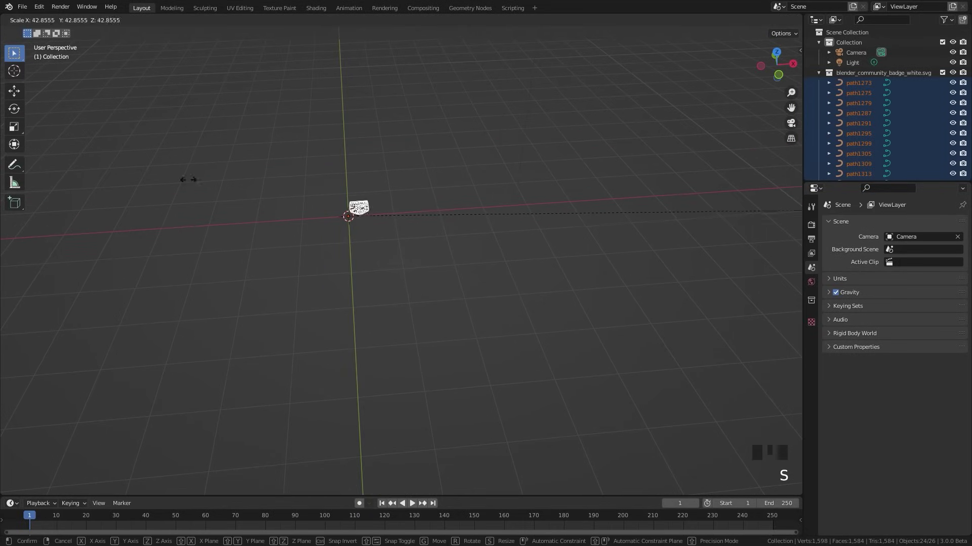
key(s)
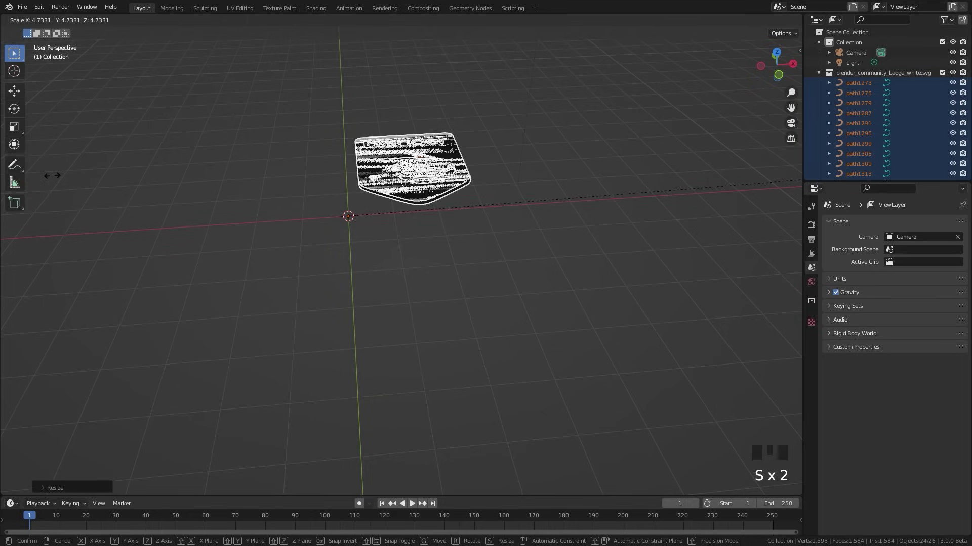
- Move the badge artwork toward the centre of the grid
key(g)
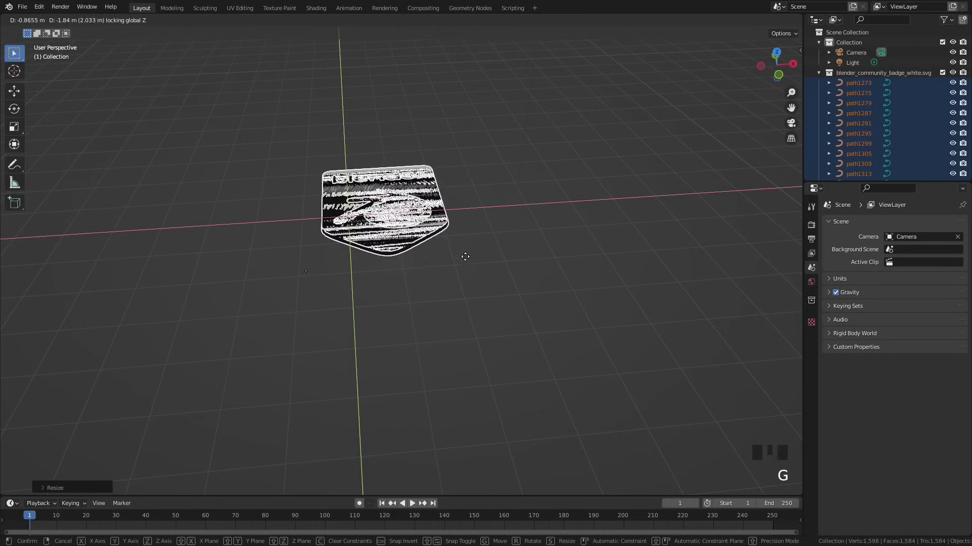
drag(387, 171, 482, 230)
scroll(up, 3)
click(487, 230)
- Delete the badge background pieces, keeping the orange logo and wordmark
key(x)
click(490, 228)
key(x)
click(436, 203)
drag(268, 166, 278, 171)
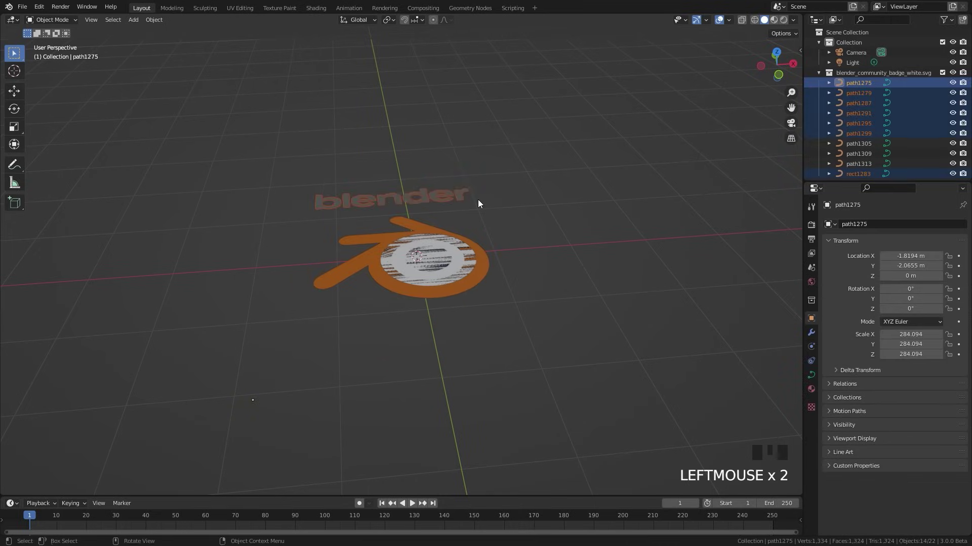
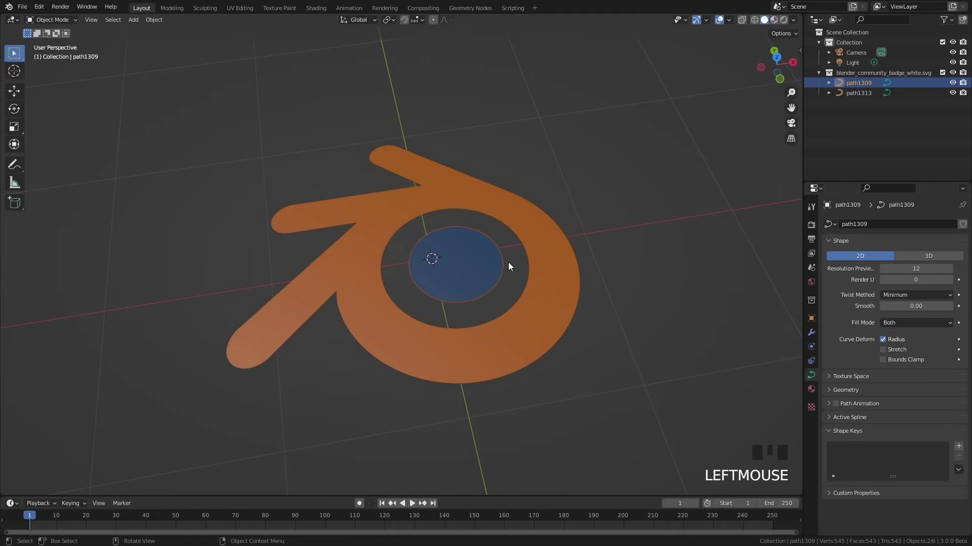
- Join the inner disc into the logo curve so they form one object (Ctrl+J)
click(483, 255)
click(555, 251)
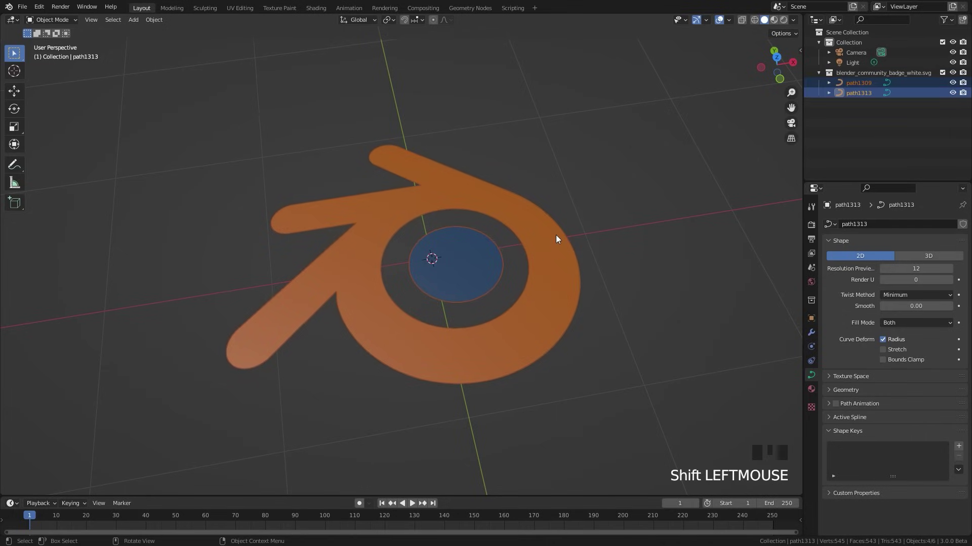
key(ctrl+j)
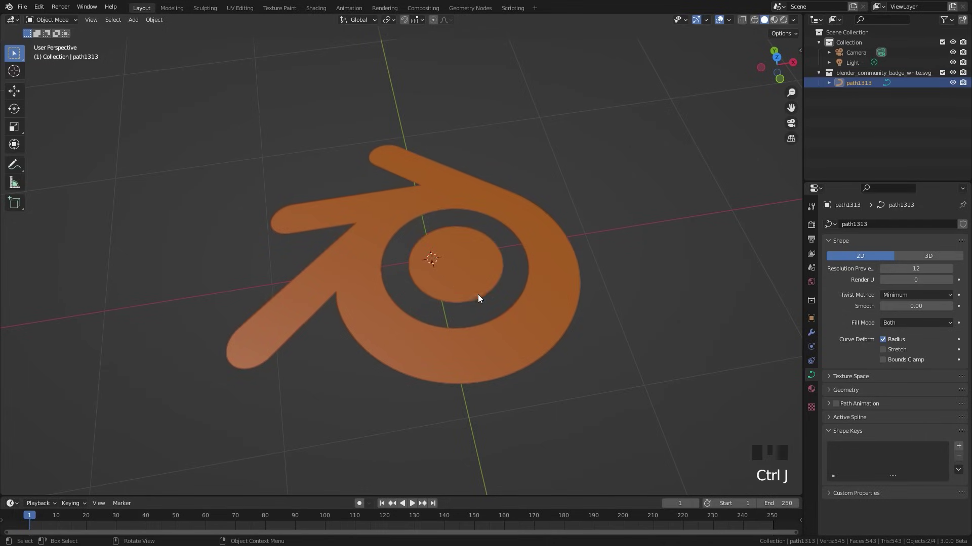
- Set the logo curve's fill to none and remove the oversized tube thickness
drag(512, 289, 469, 279)
scroll(up, 3)
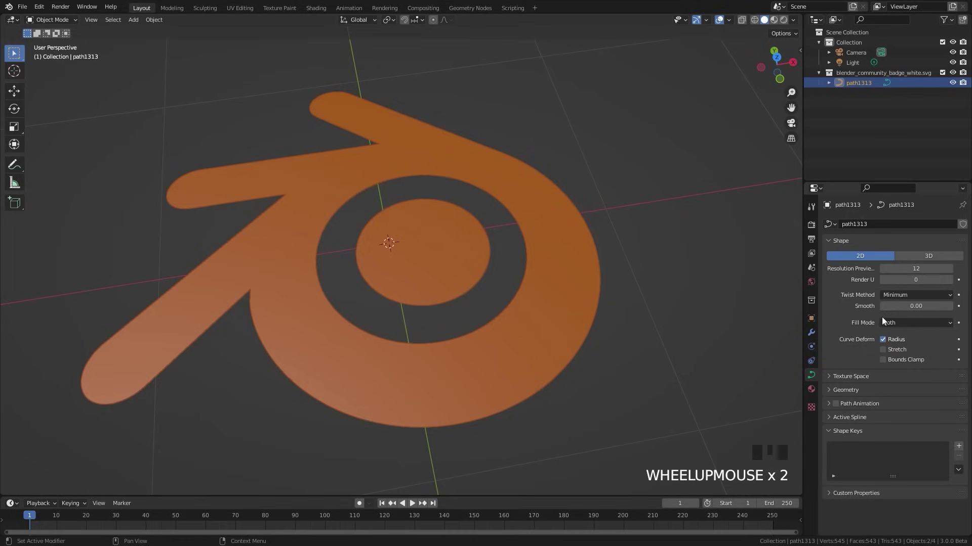
drag(906, 327, 893, 378)
scroll(down, 3)
drag(893, 377, 915, 447)
middle_click(919, 451)
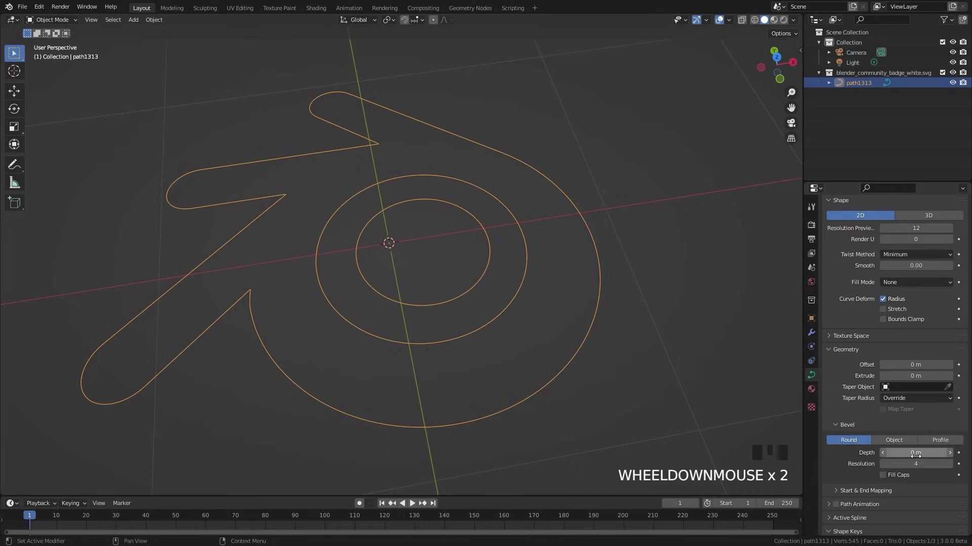
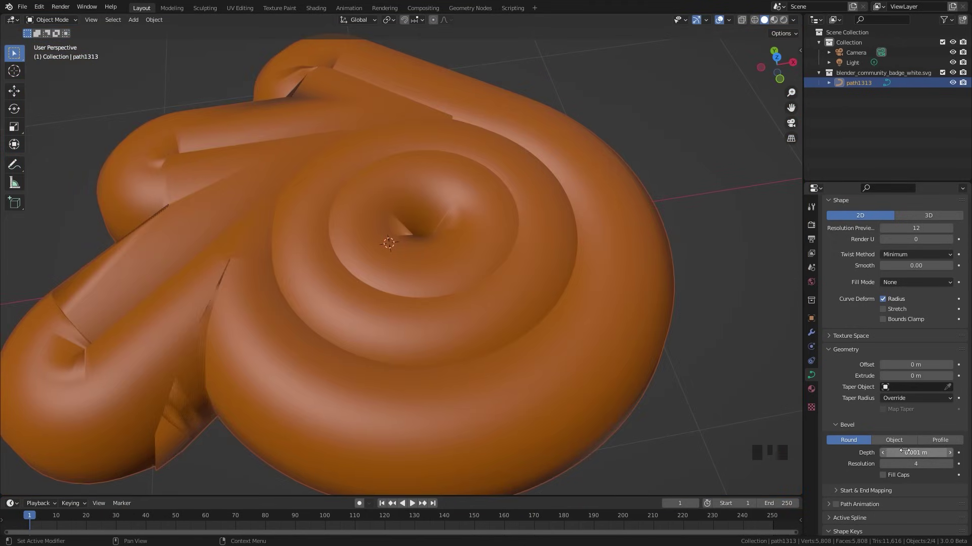
key(ctrl+z)
- Apply the object's scale so the curve stays a flat outline at its real size
scroll(down, 3)
drag(481, 274, 454, 290)
scroll(up, 3)
key(ctrl+a)
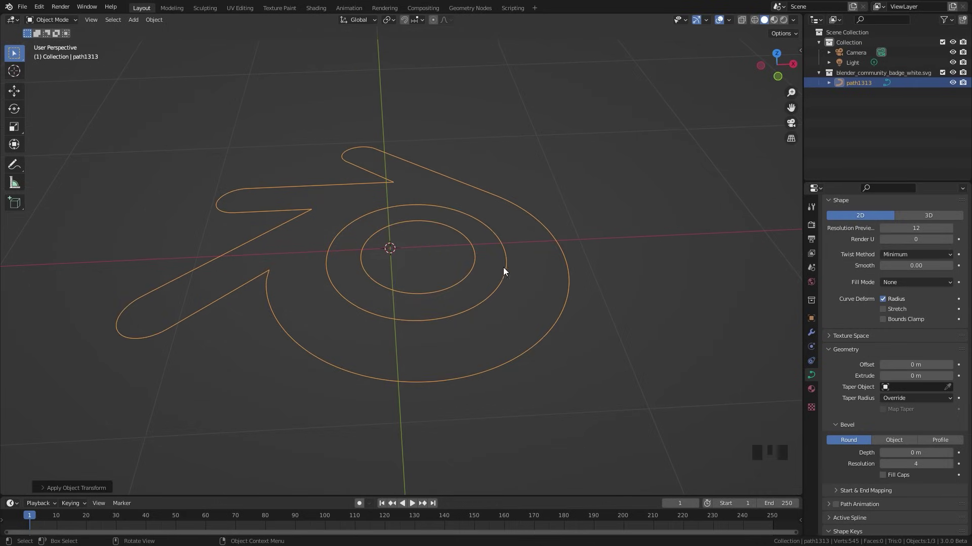
- Reset the Mean Radius of all logo curve points to 1 in Edit Mode
key(Tab)
key(a)
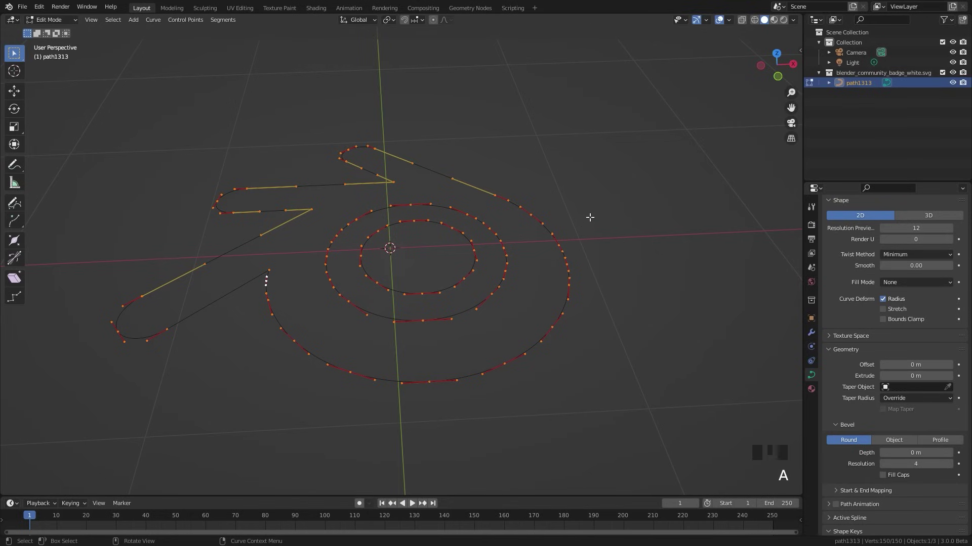
key(n)
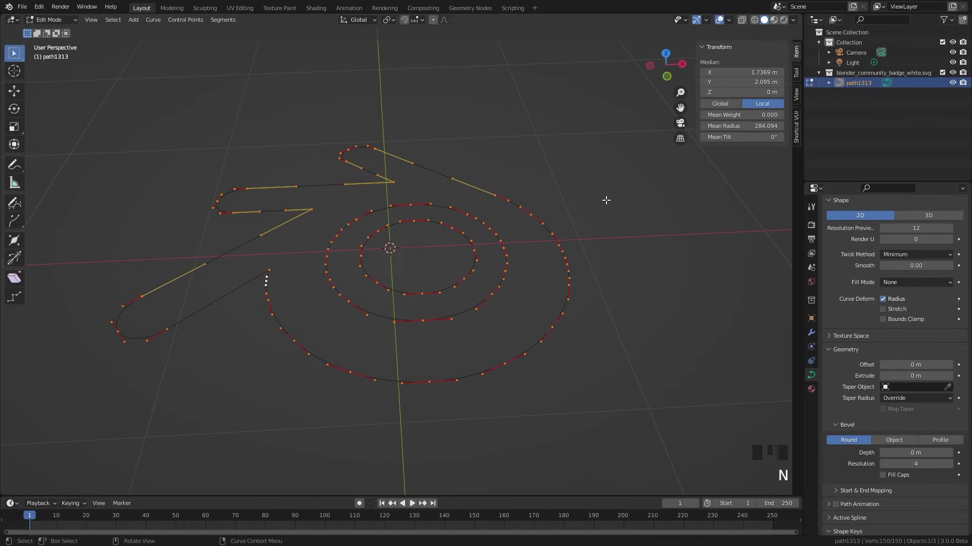
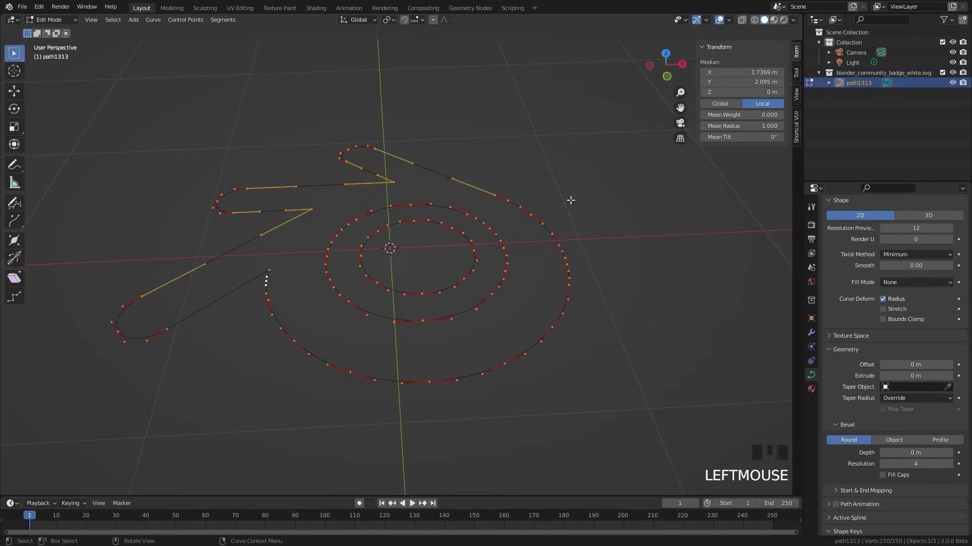
key(Tab)
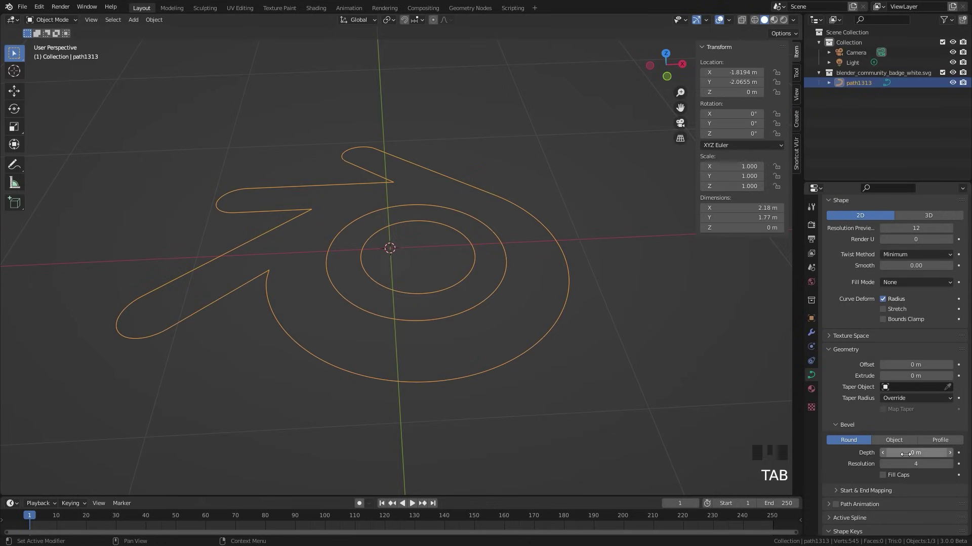
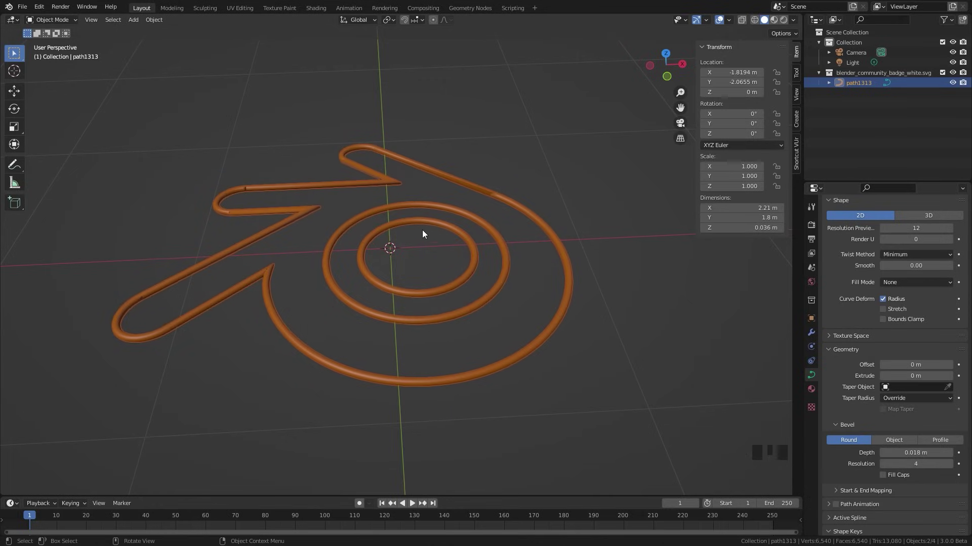
- Give the outline a small bevel depth for a thin tube, then zoom on one bend
scroll(up, 3)
drag(270, 189, 353, 163)
drag(362, 158, 435, 302)
scroll(up, 3)
drag(422, 316, 411, 235)
key(Tab)
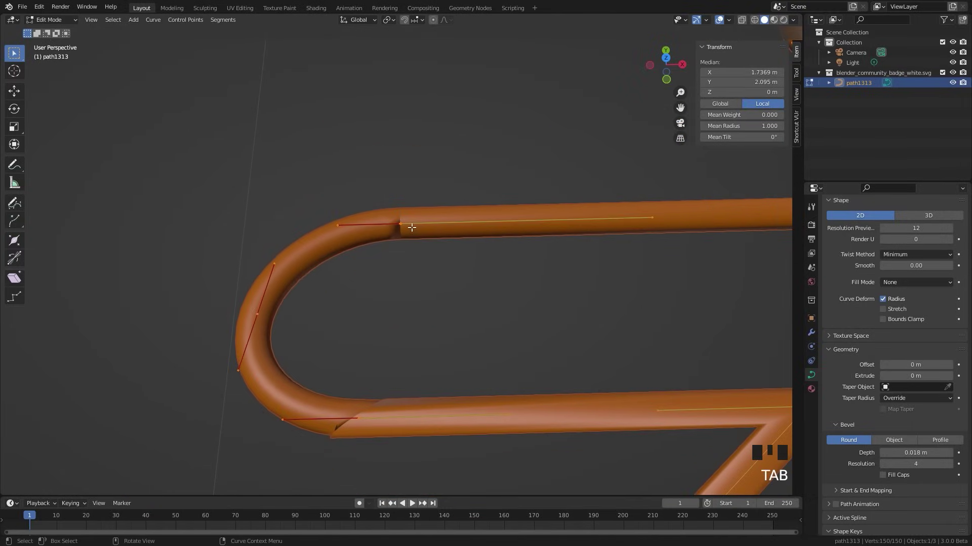
- Delete stray control points at the bend of the logo curve
click(408, 221)
key(x)
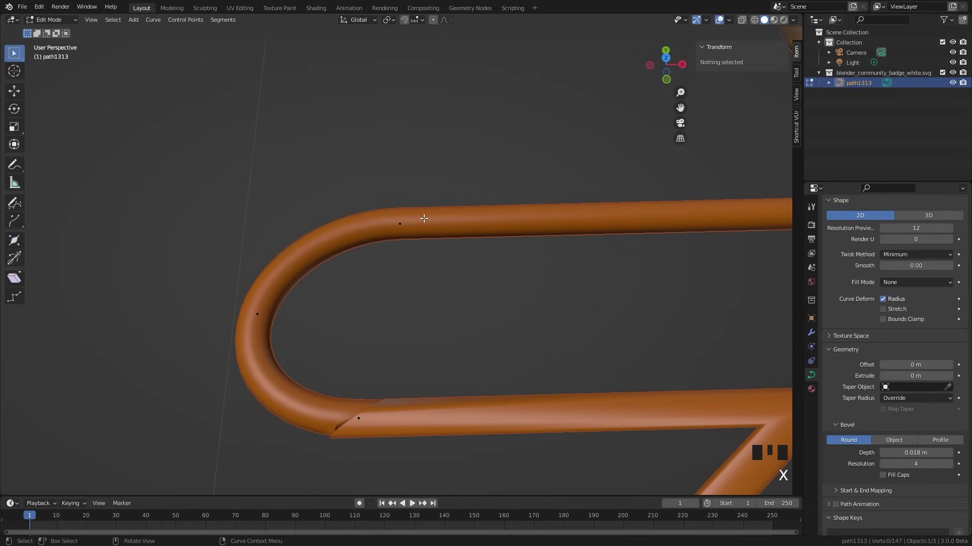
scroll(down, 3)
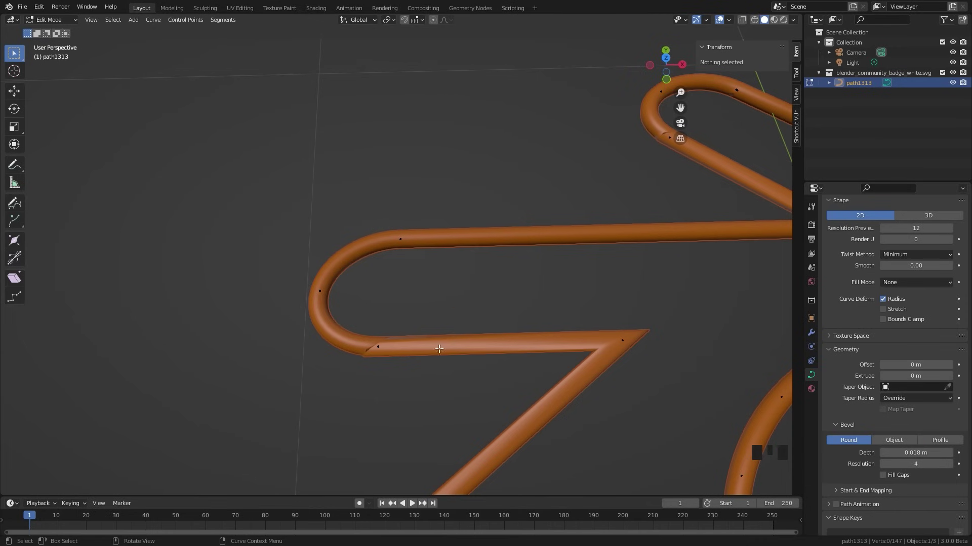
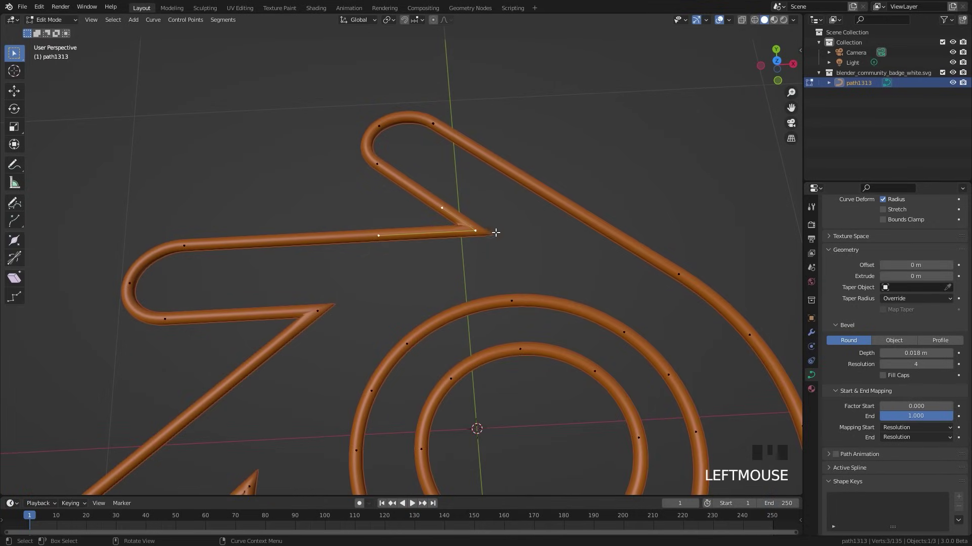
key(x)
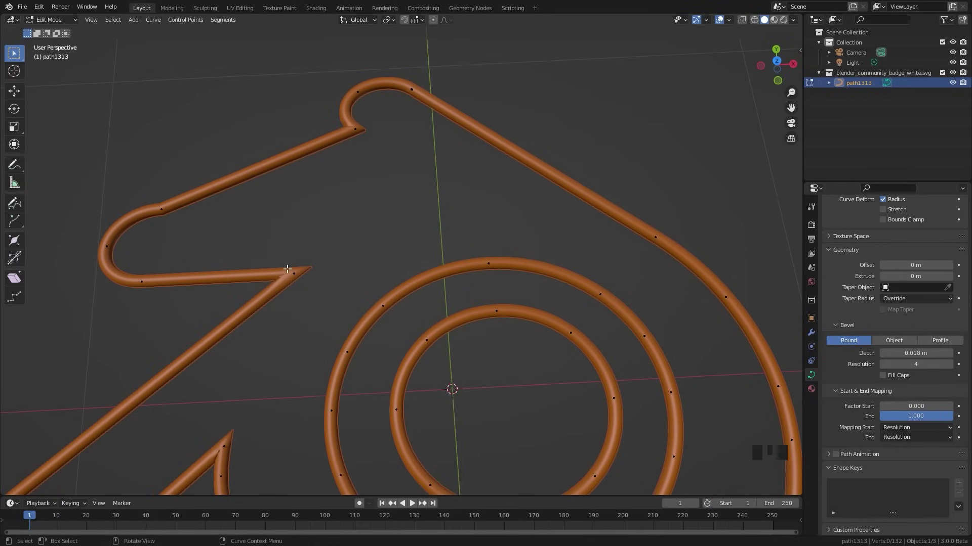
key(ctrl+z)
scroll(up, 3)
- Delete the segment between two points at the upper arm tip and view from top
drag(414, 110, 432, 248)
scroll(up, 3)
click(347, 193)
click(519, 316)
key(x)
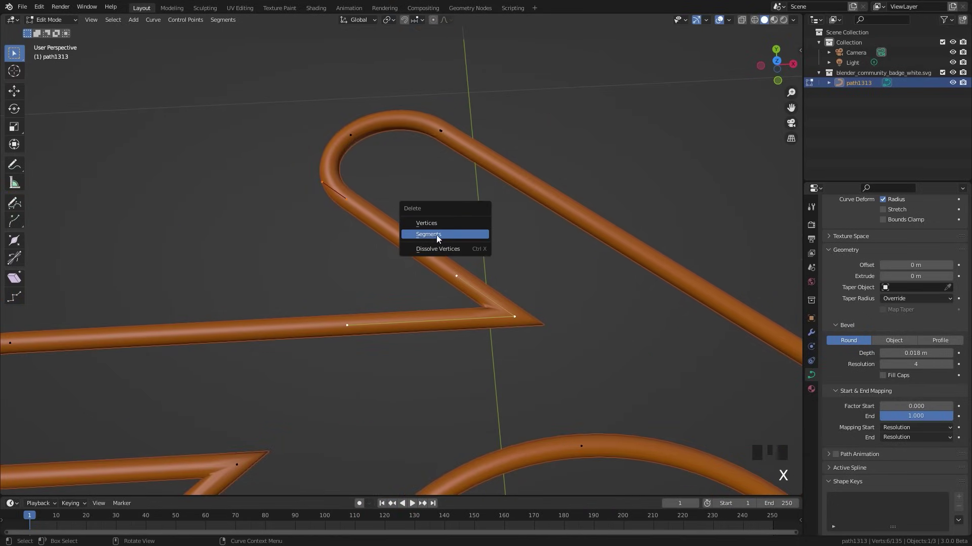
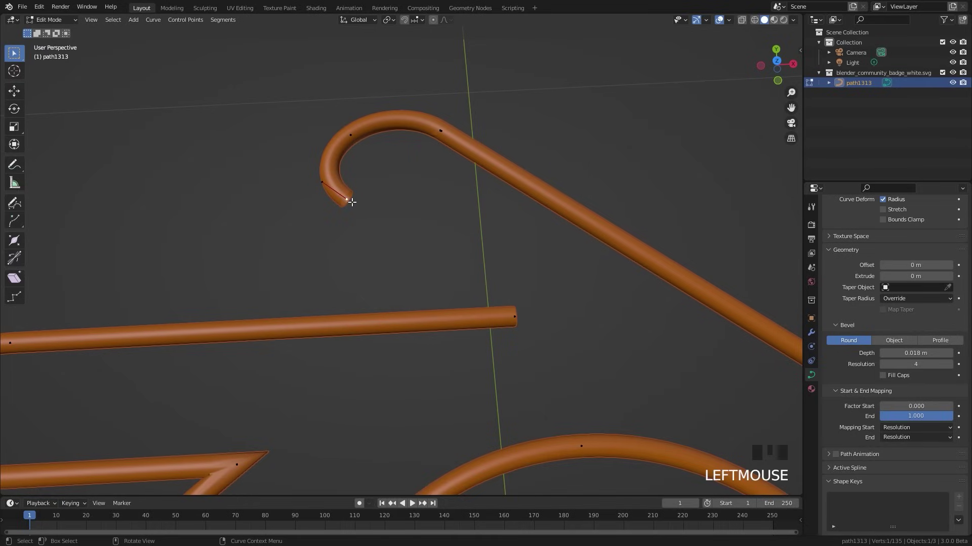
key(KP_7)
key(g)
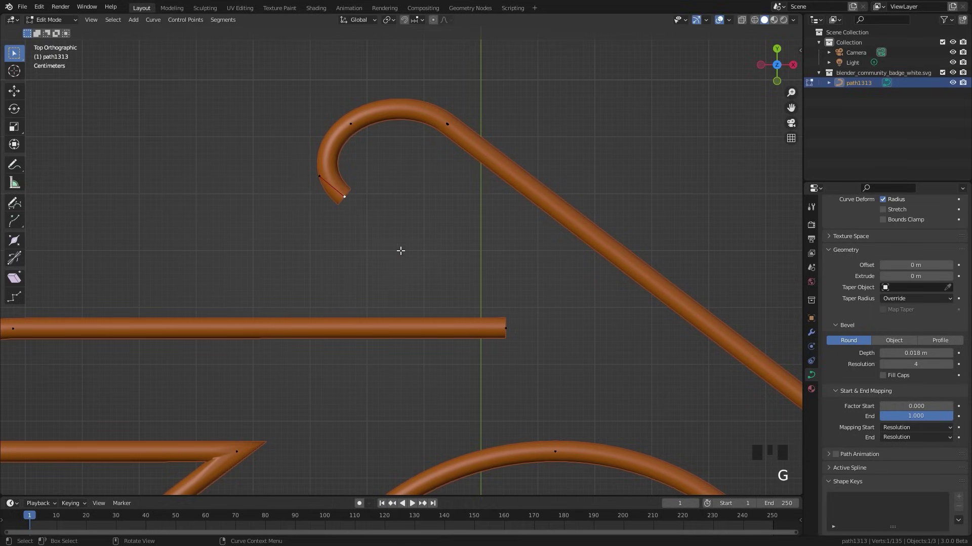
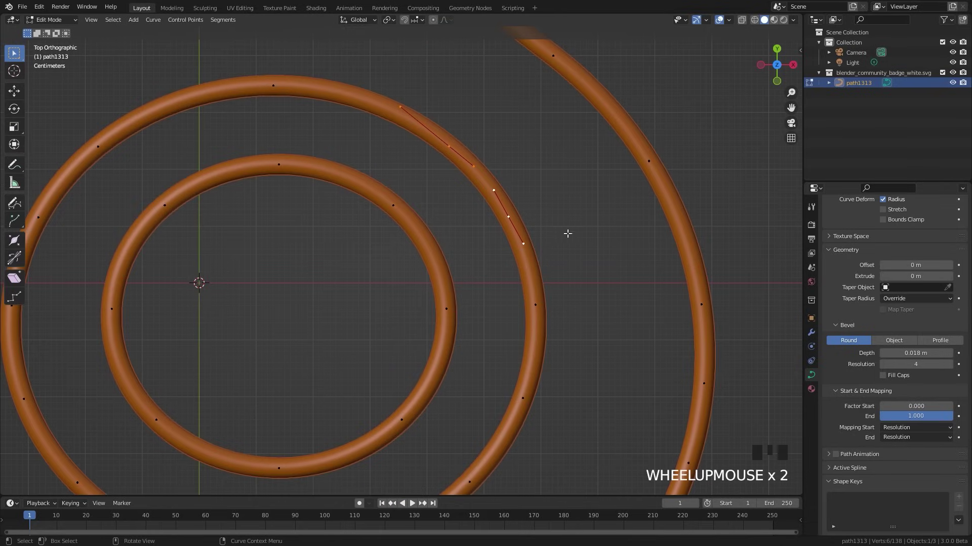
- Adjust the curve end handle where the splines meet and bring another bend into view
key(x)
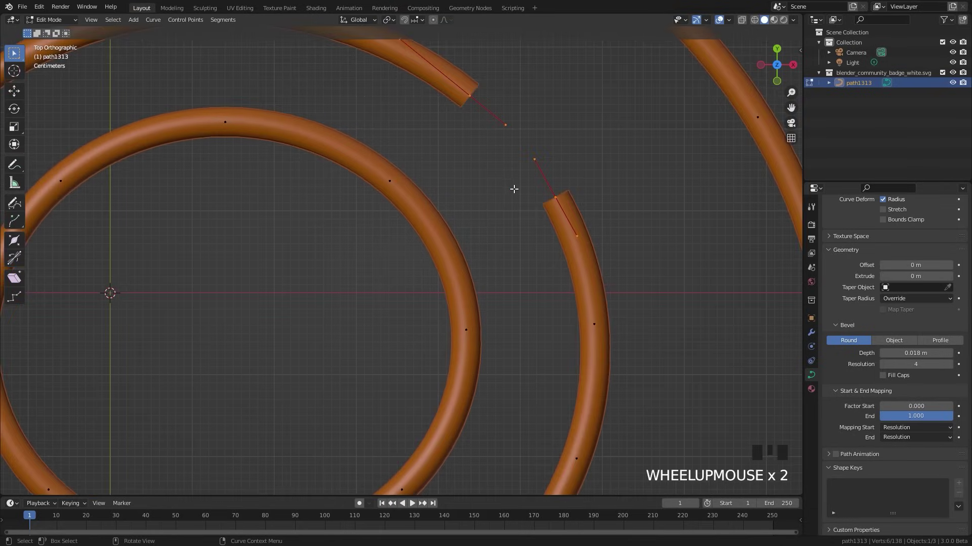
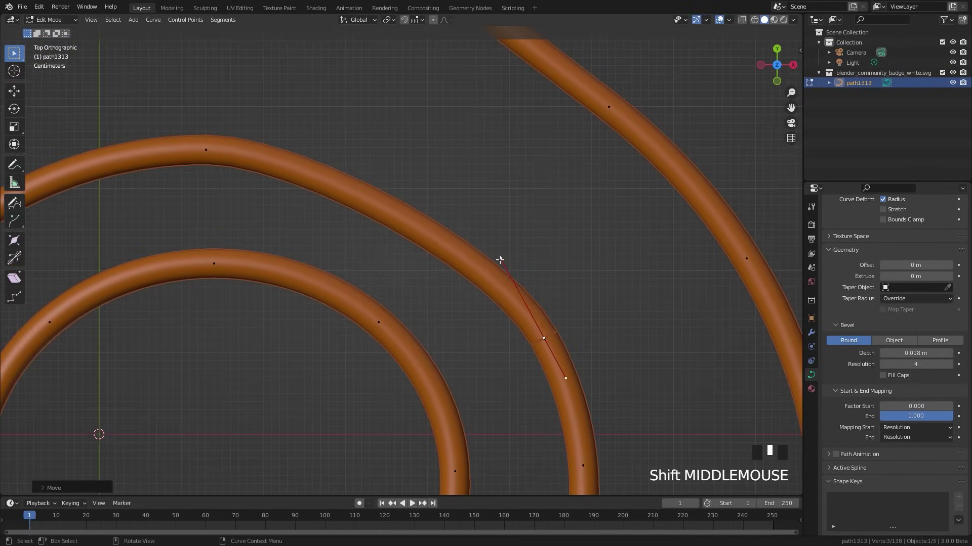
scroll(down, 3)
drag(481, 276, 391, 247)
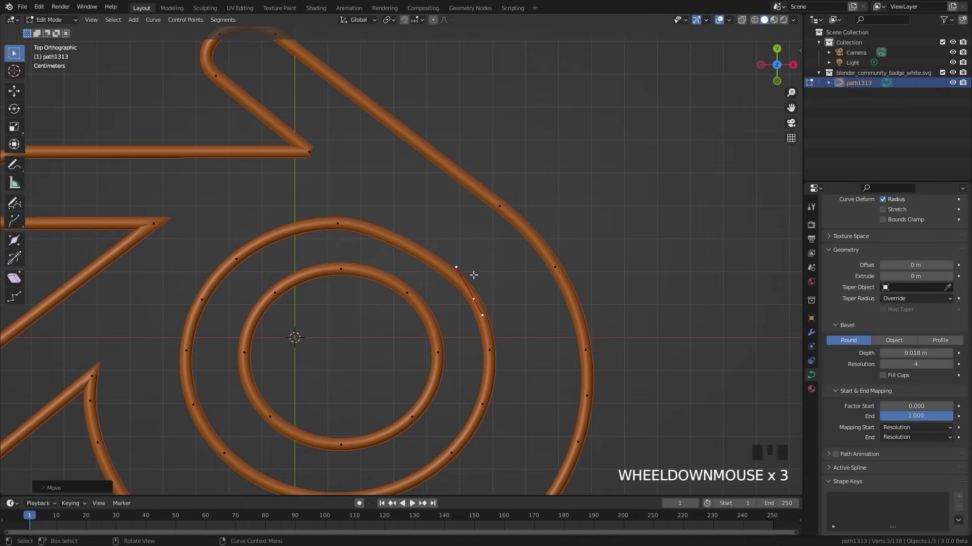
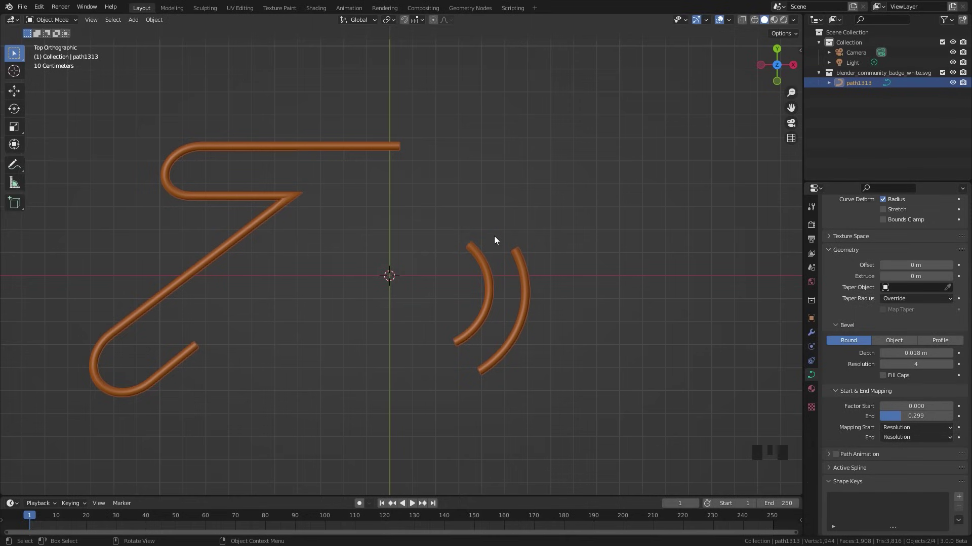
- Enter Edit Mode to inspect the logo curve's control points
key(Tab)
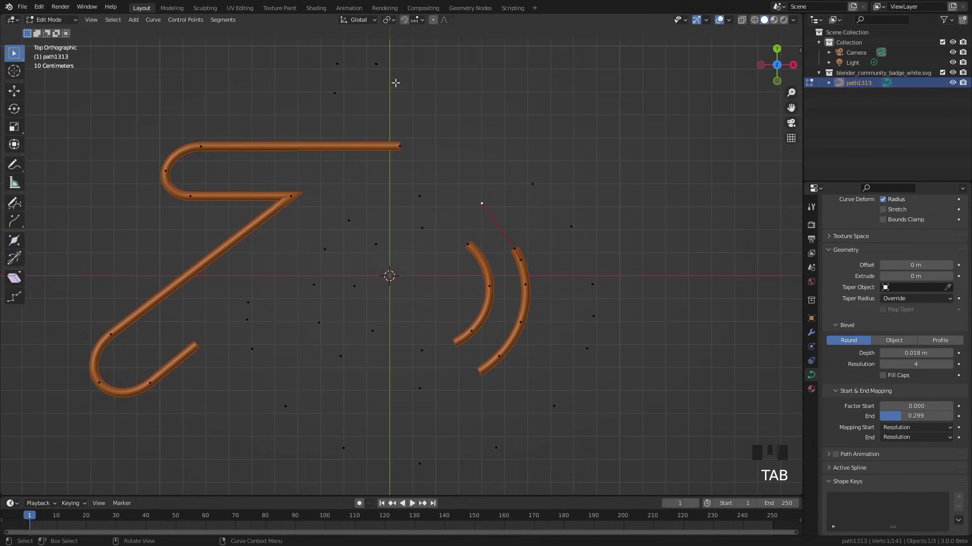
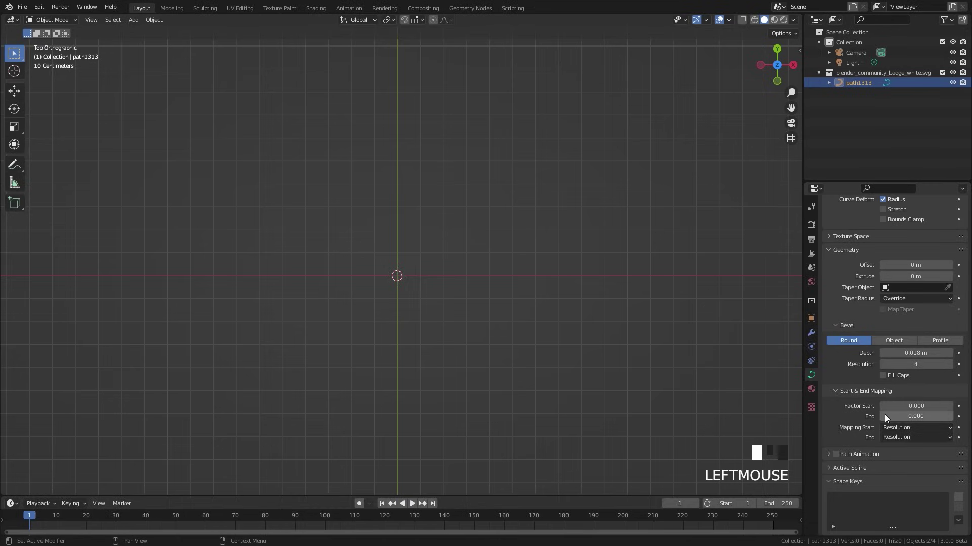
- Keyframe Bevel Factor End at 1 on frame 200 so the tube is fully drawn
click(963, 420)
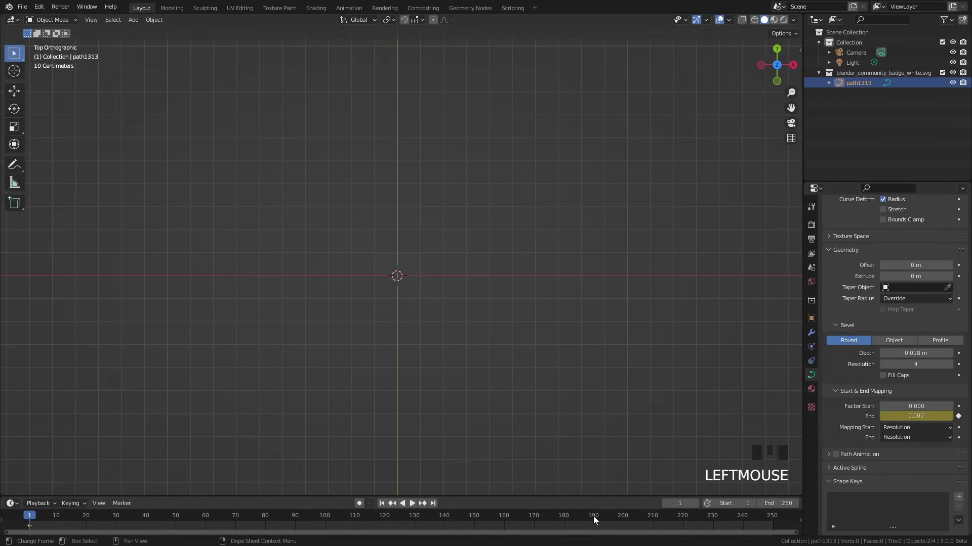
drag(624, 522, 961, 416)
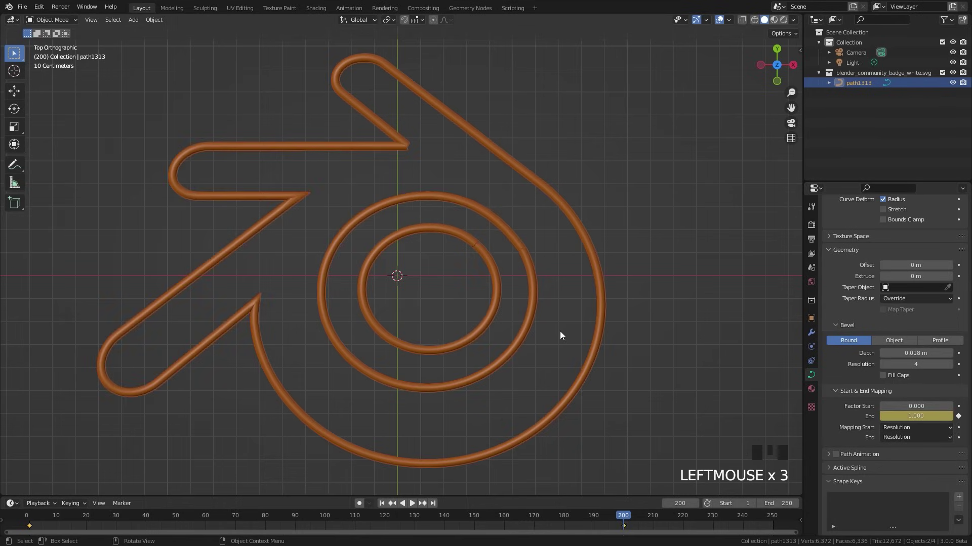
drag(367, 514, 524, 307)
- Play and scrub the timeline to check the self-drawing tube animation
key(space)
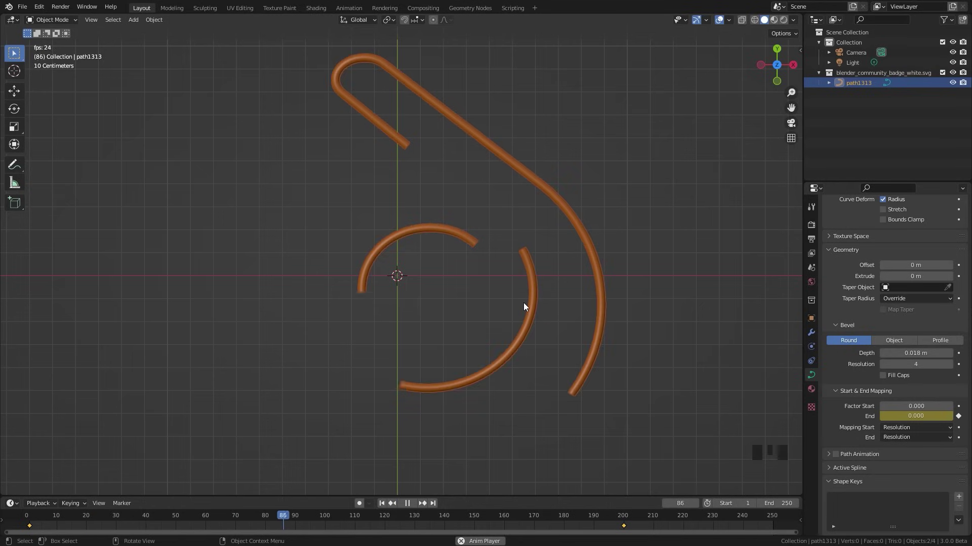
key(space)
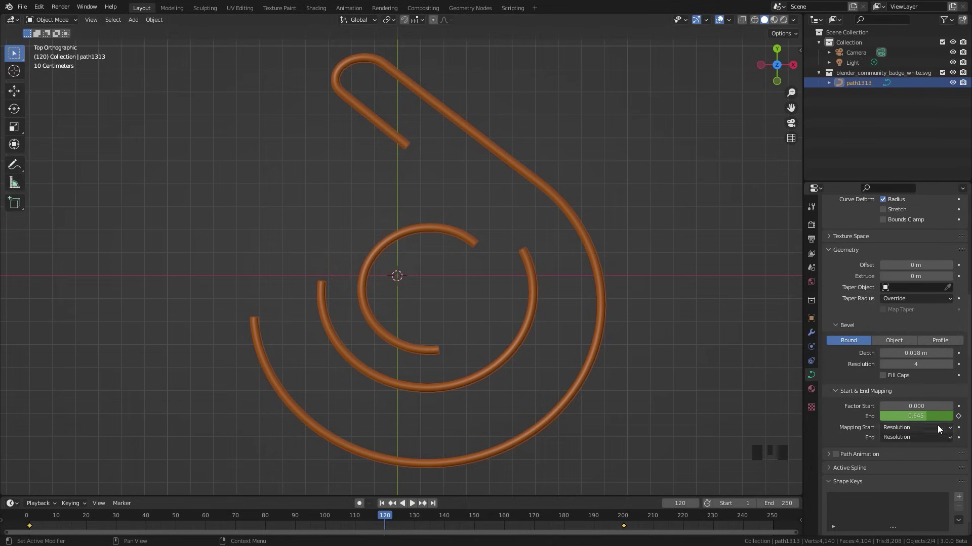
drag(385, 520, 185, 517)
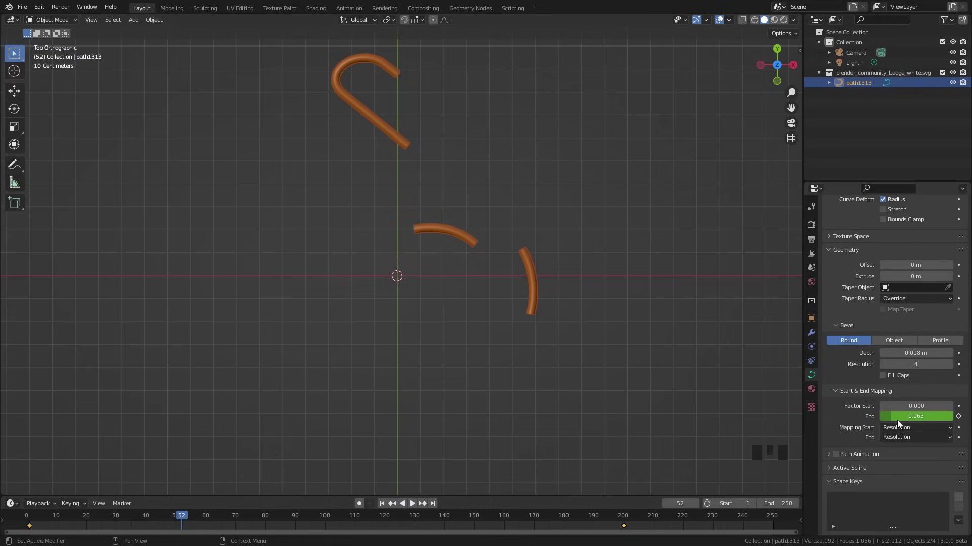
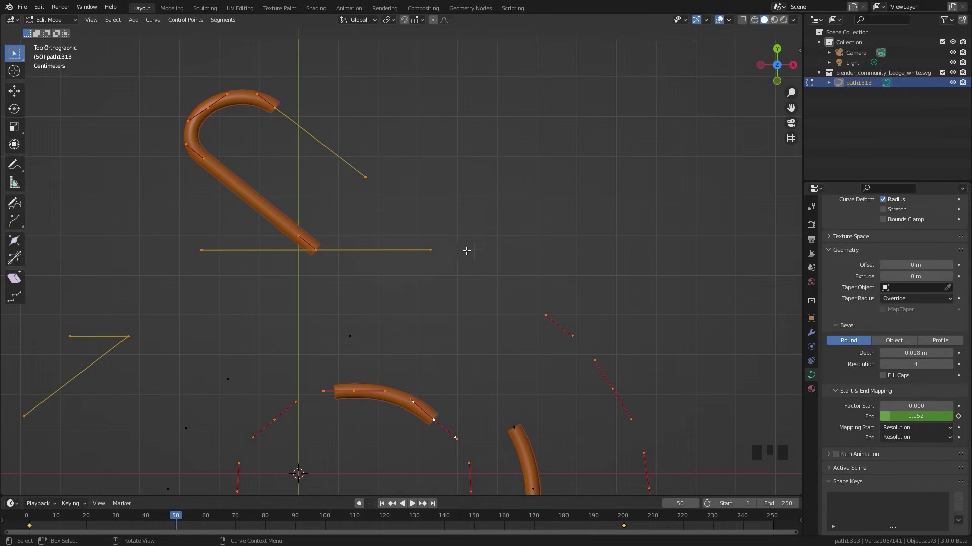
- Adjust Start & End Mapping values while reviewing how the tube grows
key(space)
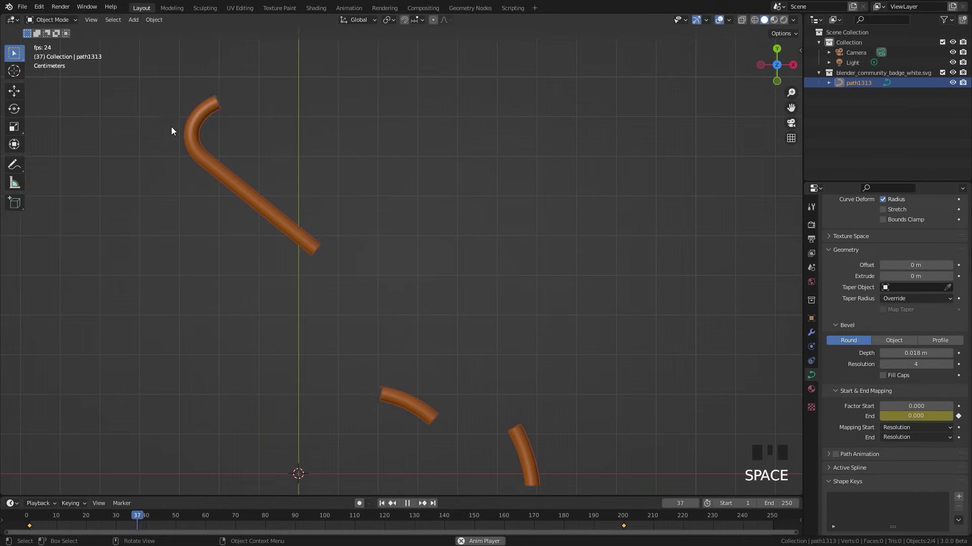
key(space)
scroll(down, 3)
drag(545, 323, 494, 250)
scroll(up, 3)
drag(459, 192, 891, 445)
drag(891, 444, 918, 439)
drag(909, 441, 480, 213)
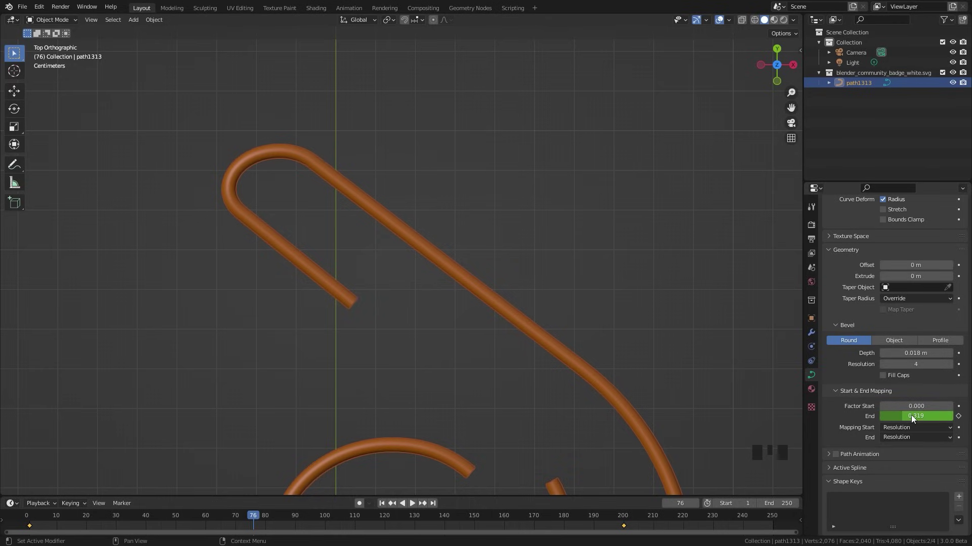
drag(900, 445, 430, 355)
- Set Mapping End to Spline so every stroke grows together, and replay the animation
key(space)
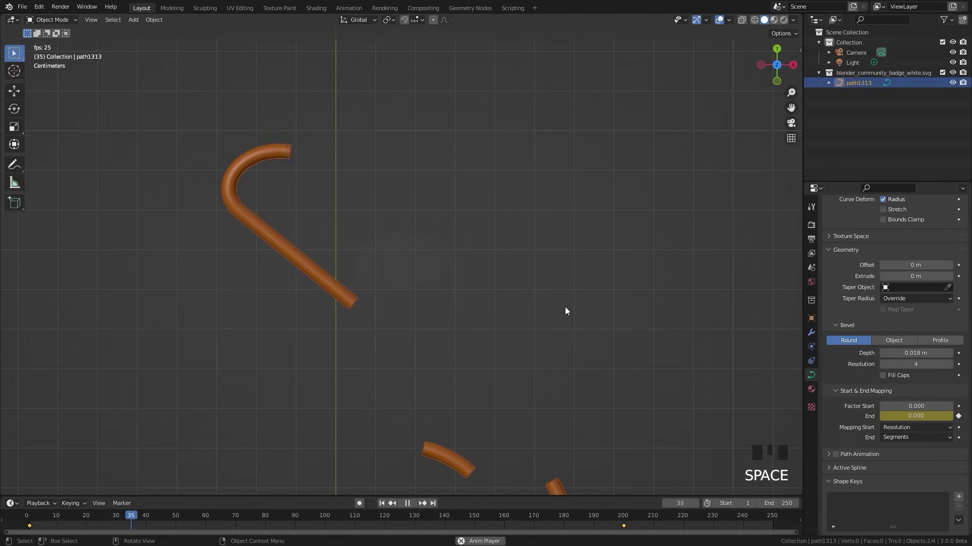
key(space)
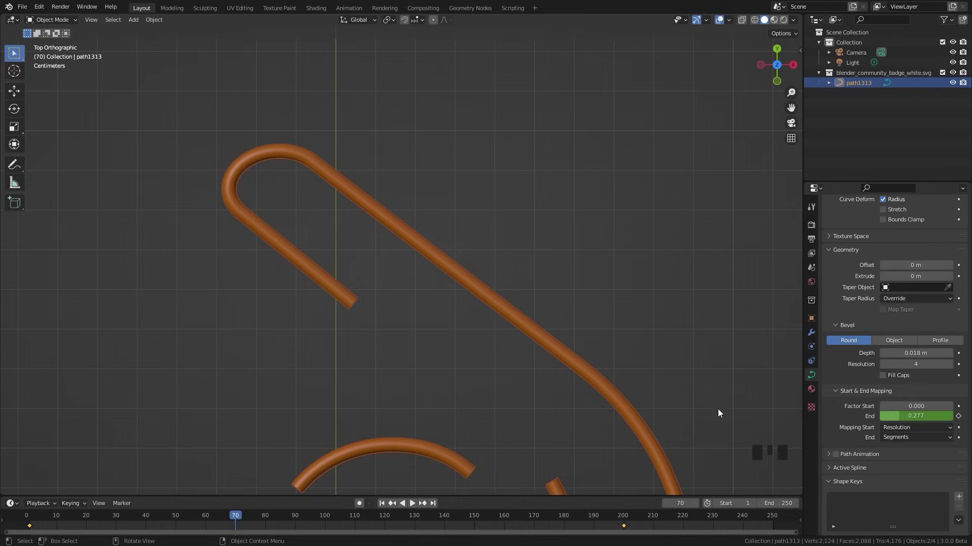
drag(898, 444, 928, 473)
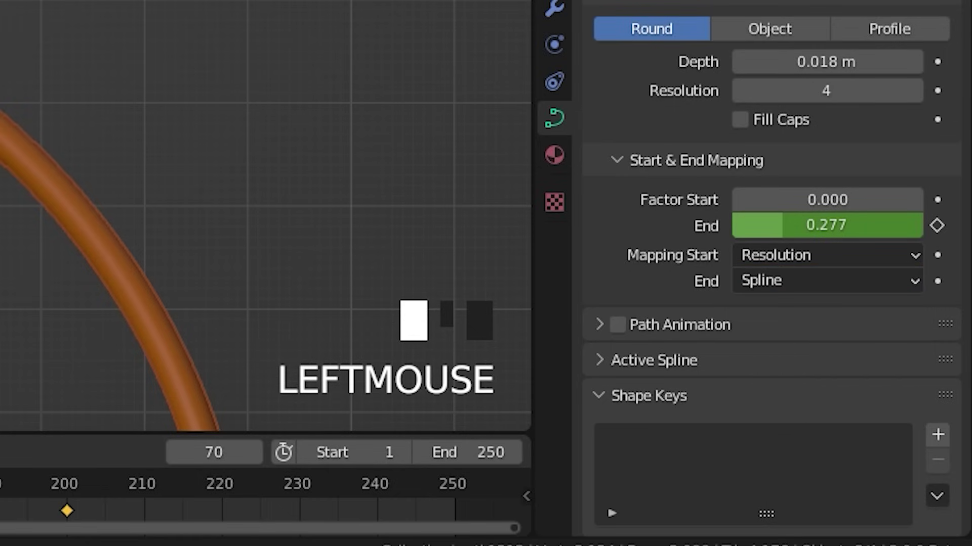
scroll(down, 3)
drag(374, 314, 542, 308)
click(542, 309)
key(space)
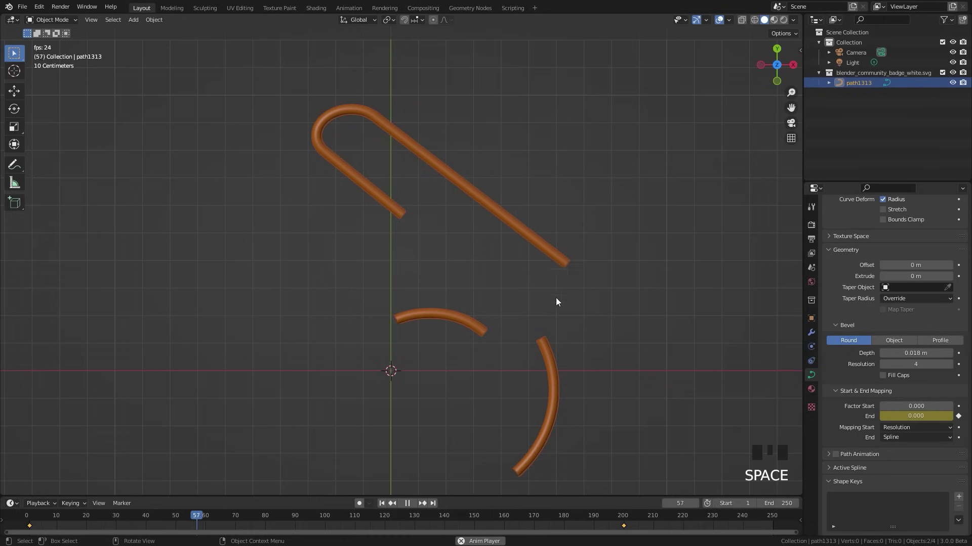
drag(400, 291, 450, 240)
scroll(down, 3)
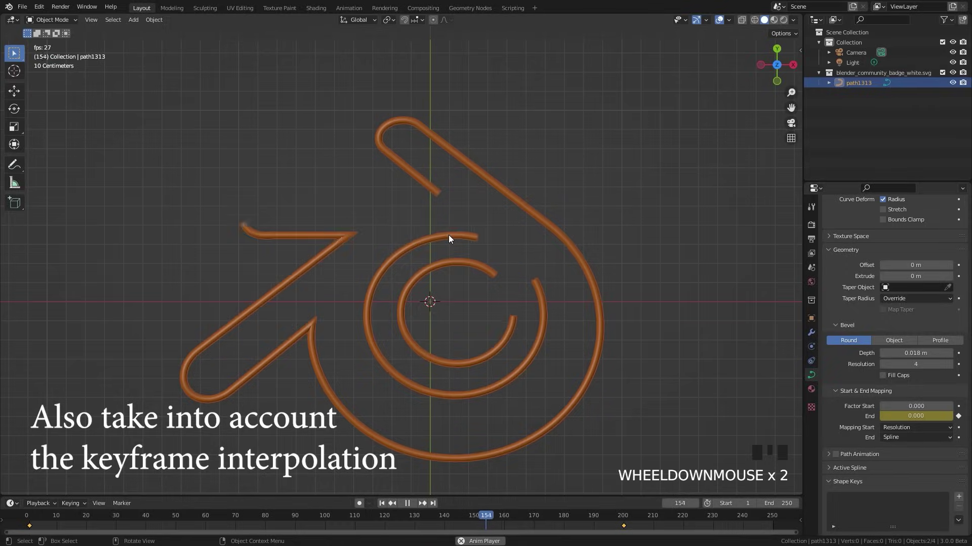
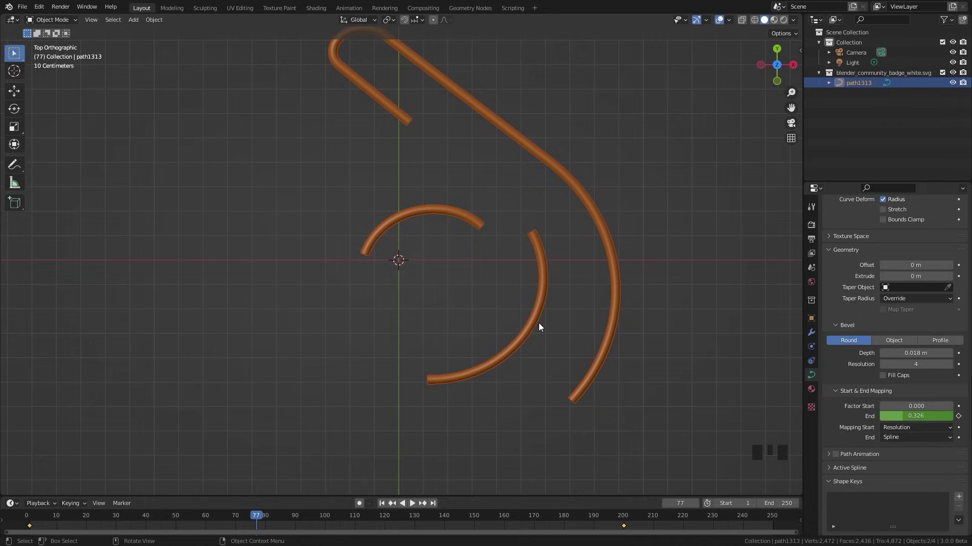
- Add a new Bezier curve and reselect the logo tube object path1313
key(shift+a)
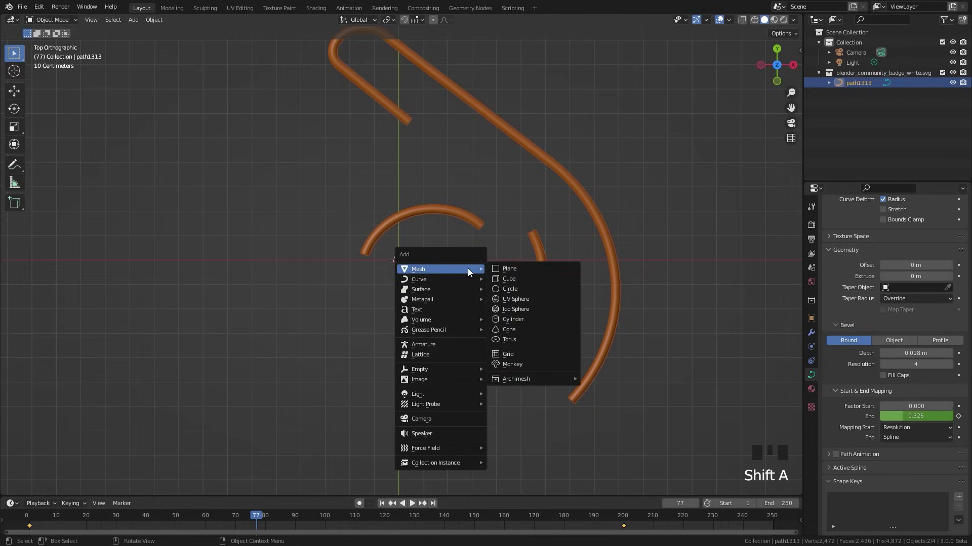
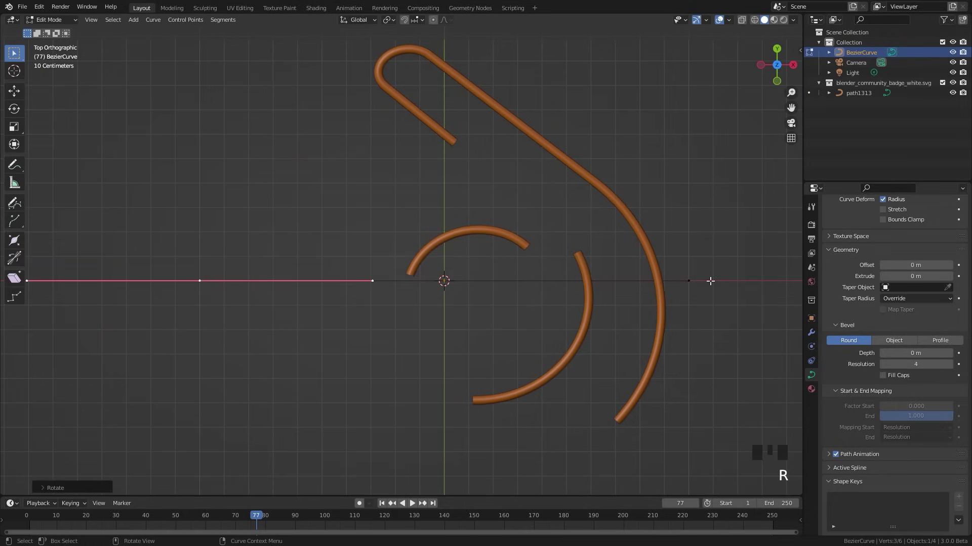
key(Tab)
click(651, 250)
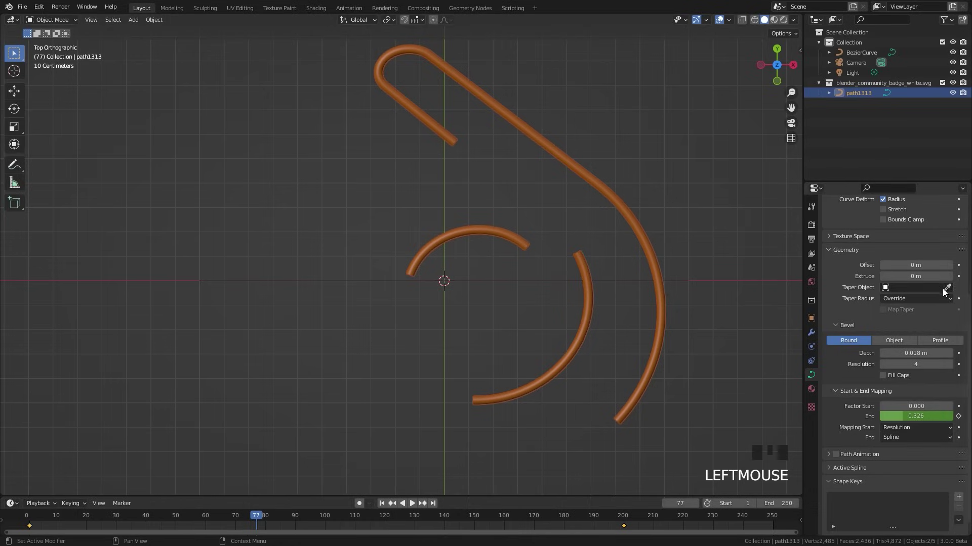
- Pick BezierCurve as the tube's Taper Object with the eyedropper
click(949, 292)
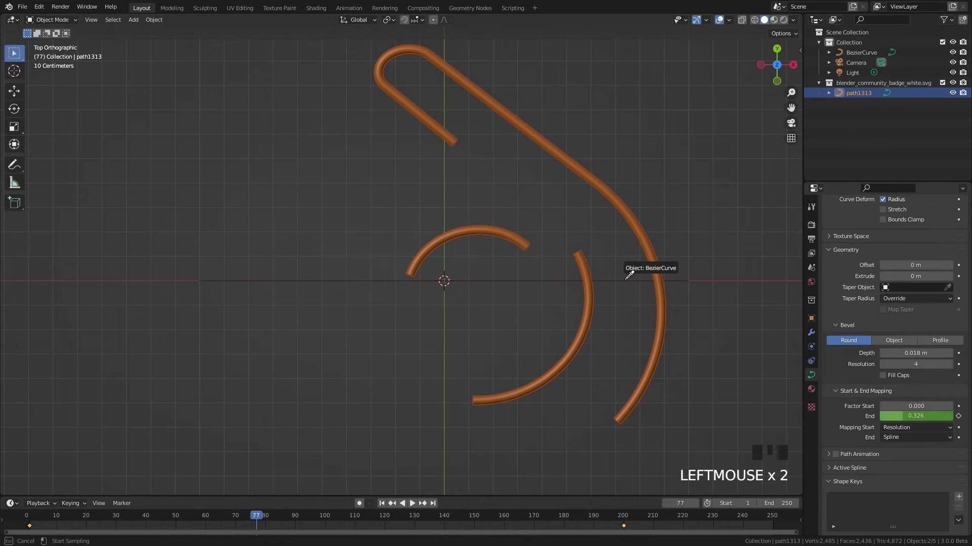
scroll(down, 3)
drag(533, 270, 591, 326)
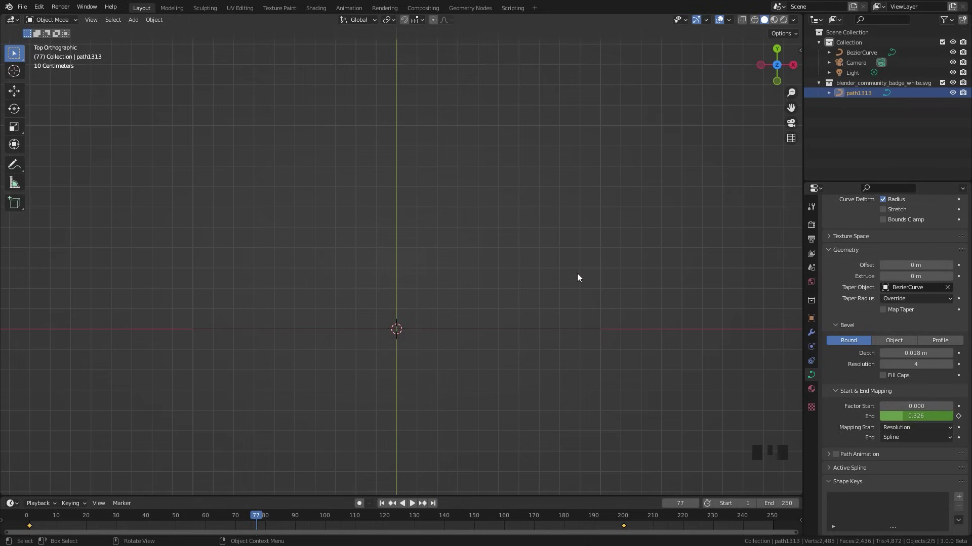
click(596, 334)
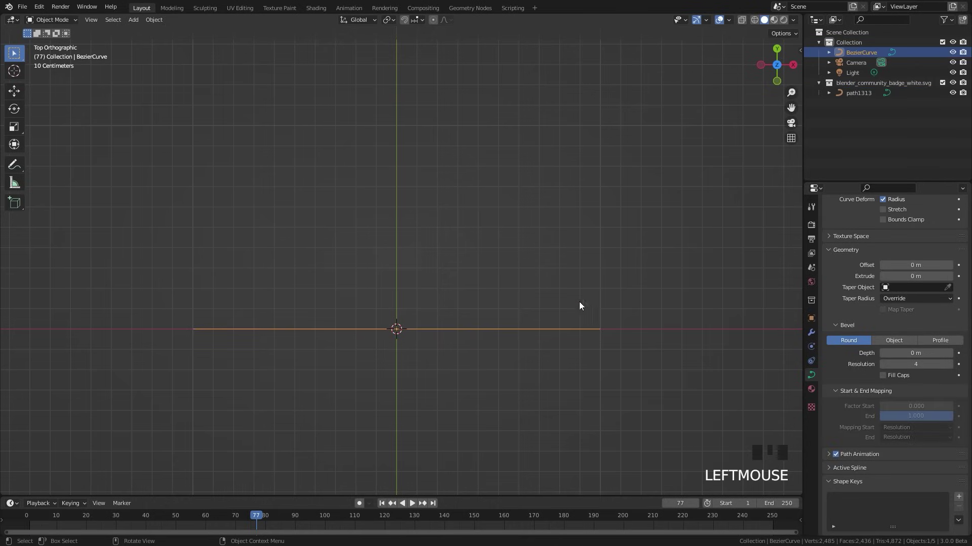
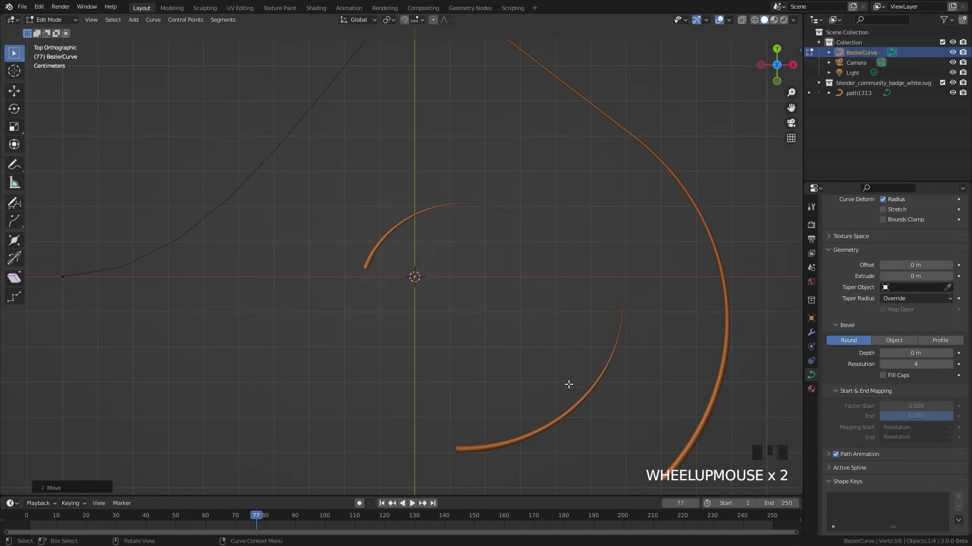
- Leave editing the taper curve and preview the tube's growth animation
scroll(down, 3)
key(Tab)
drag(386, 505, 439, 367)
key(space)
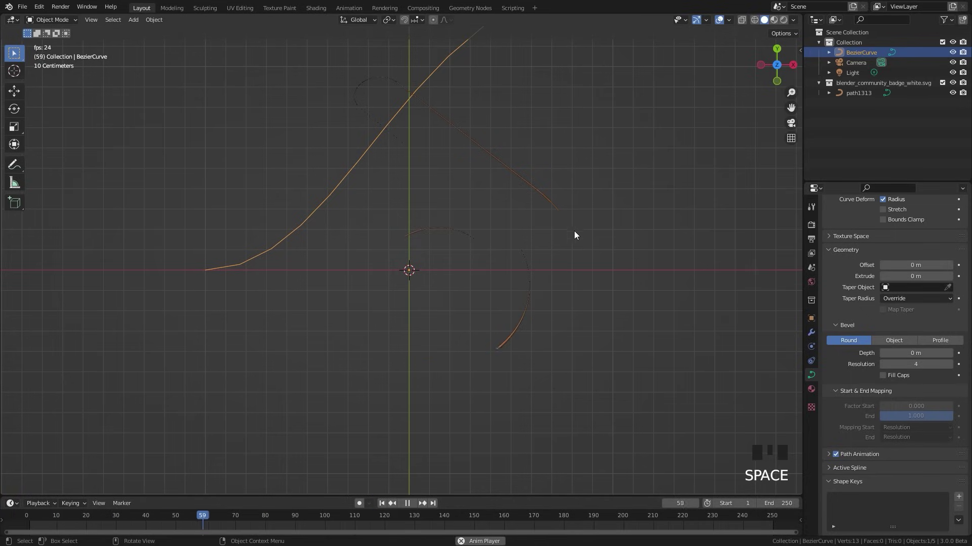
key(space)
scroll(up, 3)
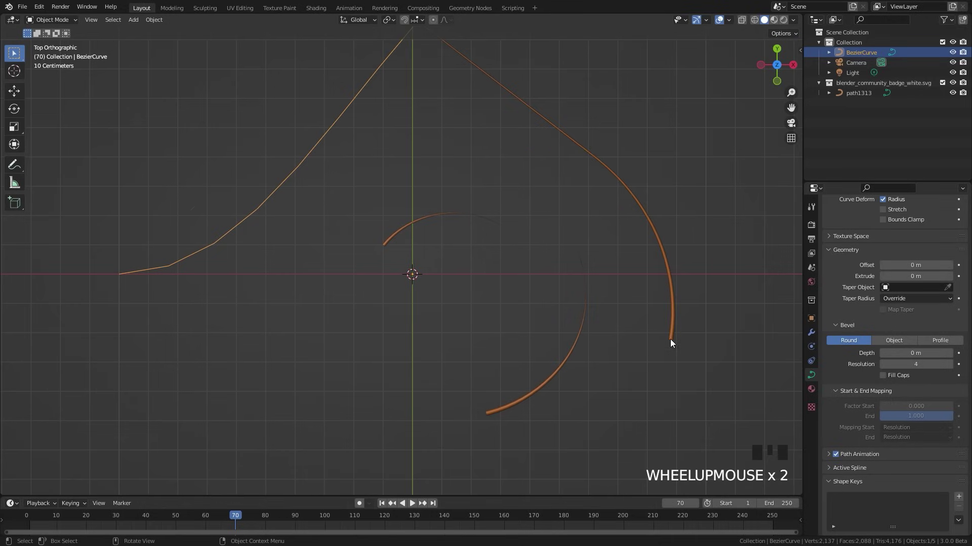
- Enable Map Taper on the logo tube path1313 so the taper runs along its length
click(676, 334)
click(886, 315)
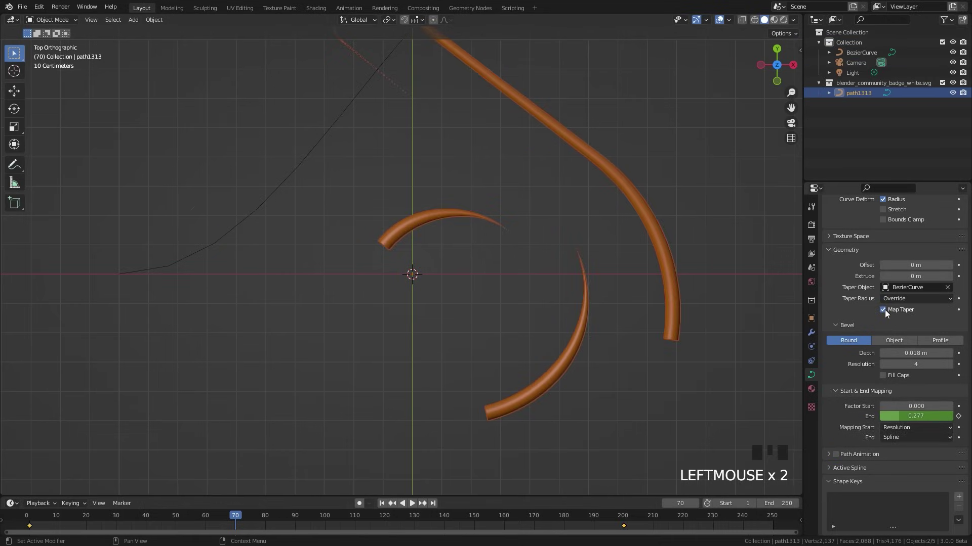
scroll(down, 3)
- Select the BezierCurve taper object, enter Edit Mode and start moving its points
drag(461, 183, 565, 118)
click(565, 119)
key(Tab)
key(g)
key(g)
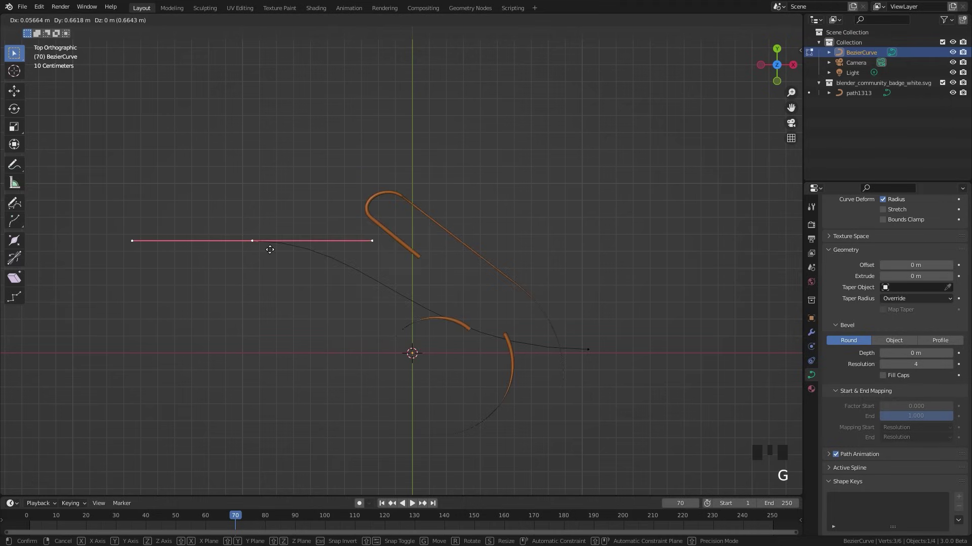
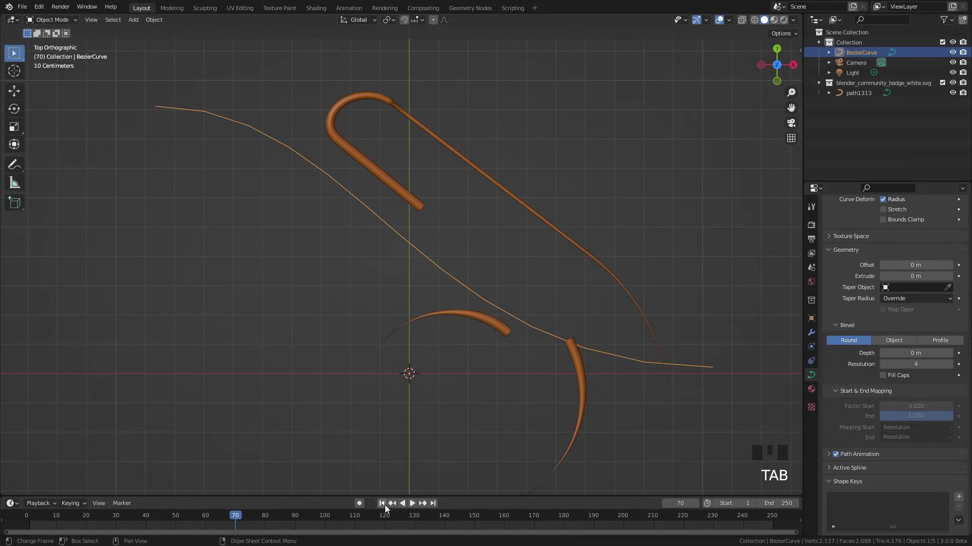
- Scrub and play the animation to check how the tube currently draws itself
drag(388, 506, 421, 379)
key(space)
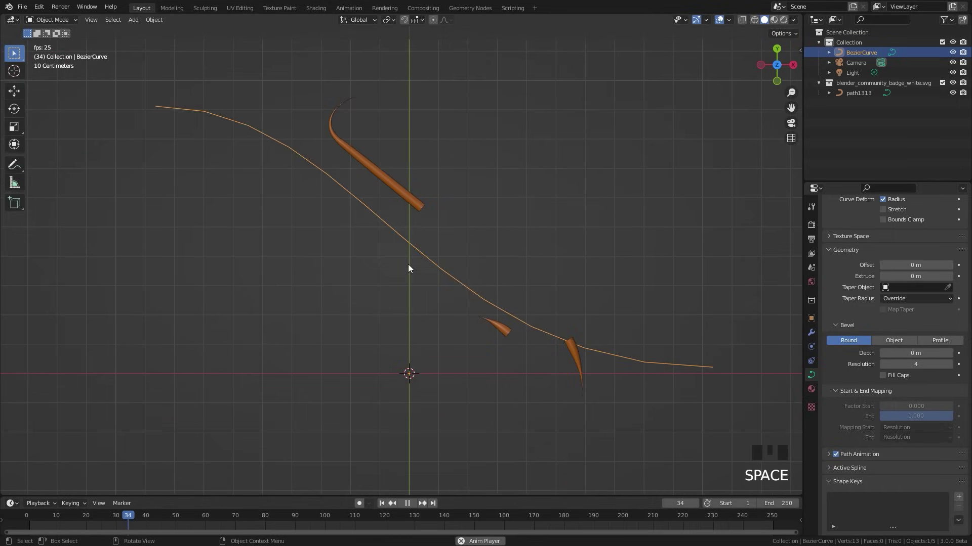
scroll(down, 3)
drag(407, 273, 597, 292)
scroll(up, 3)
- Move the taper curve's control points so the tube draws as a thin line
key(Tab)
key(g)
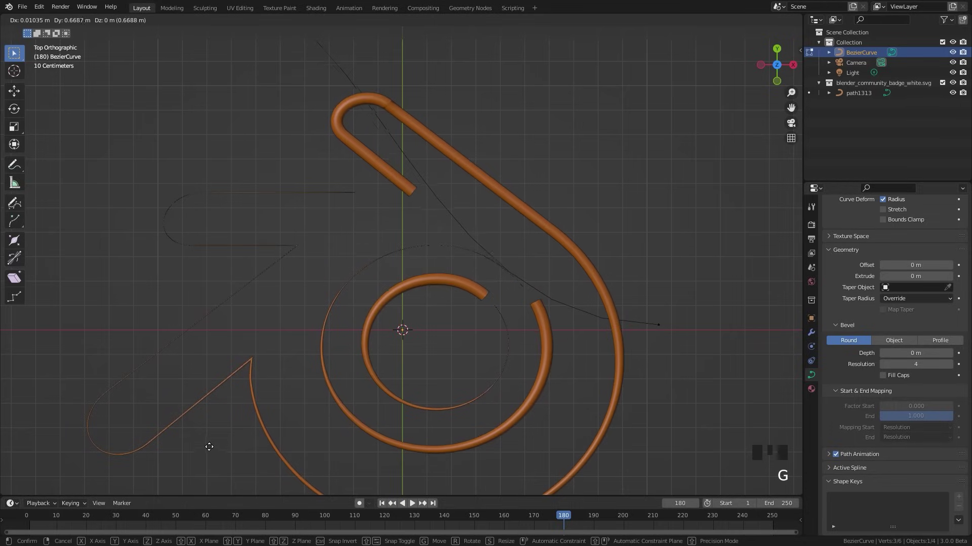
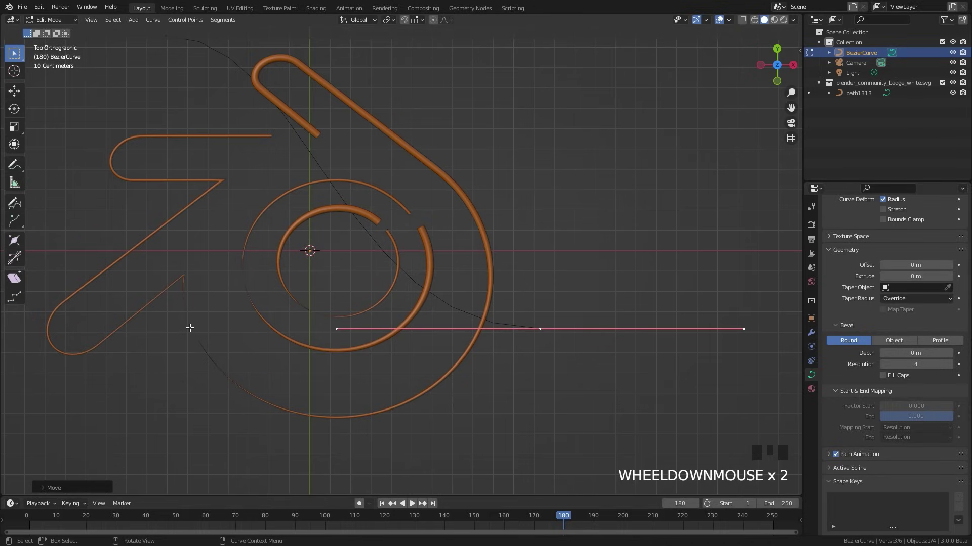
scroll(up, 3)
key(g)
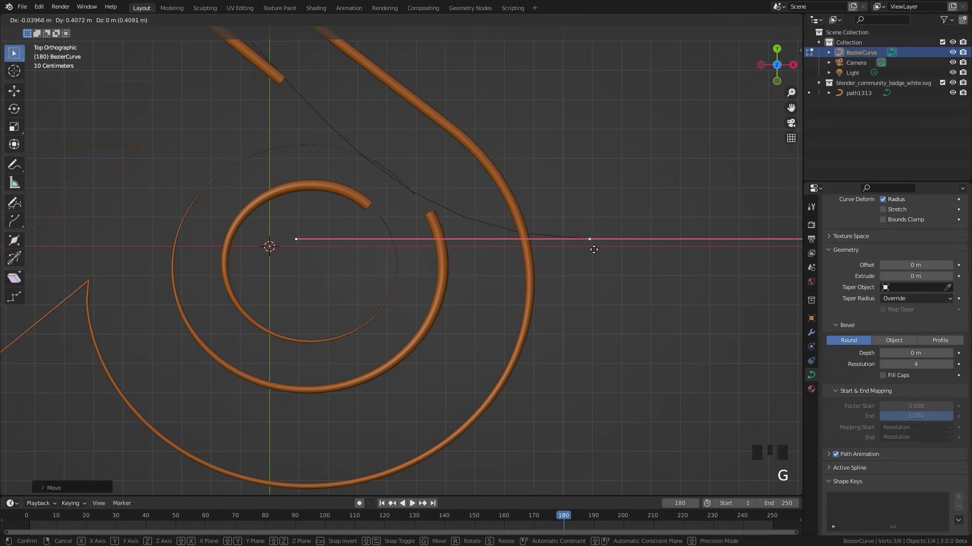
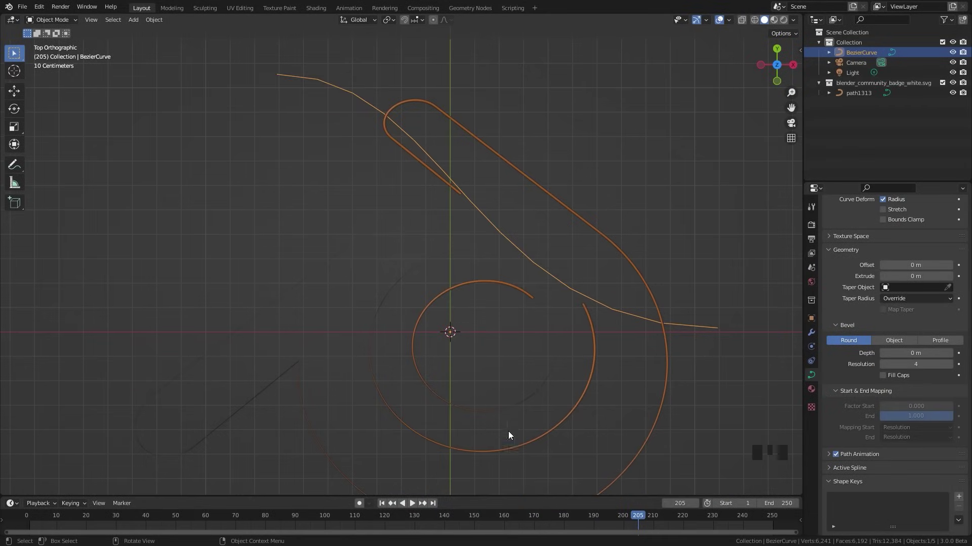
- At frame 200, flatten the taper curve's Key 1 shape key into a straight line along Y
drag(633, 523, 504, 226)
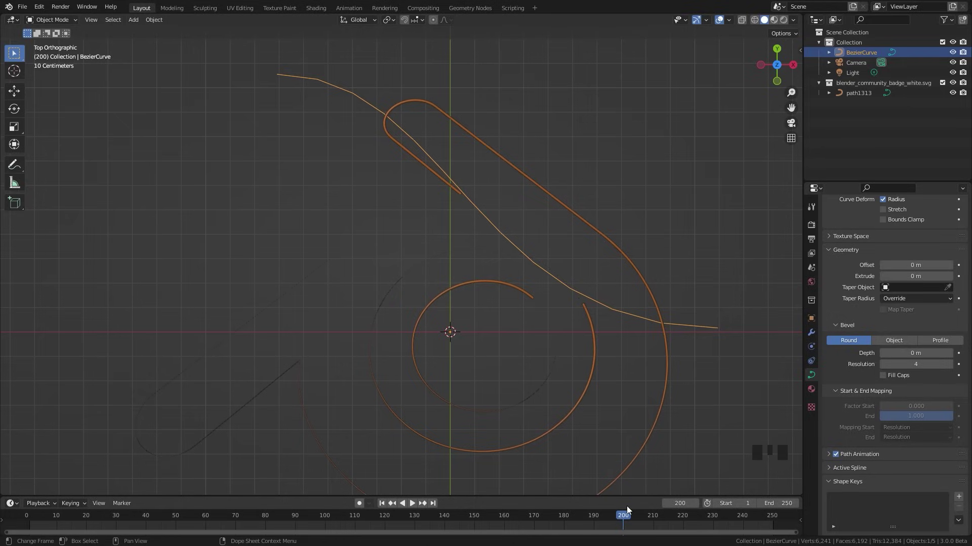
drag(450, 173, 824, 426)
scroll(down, 3)
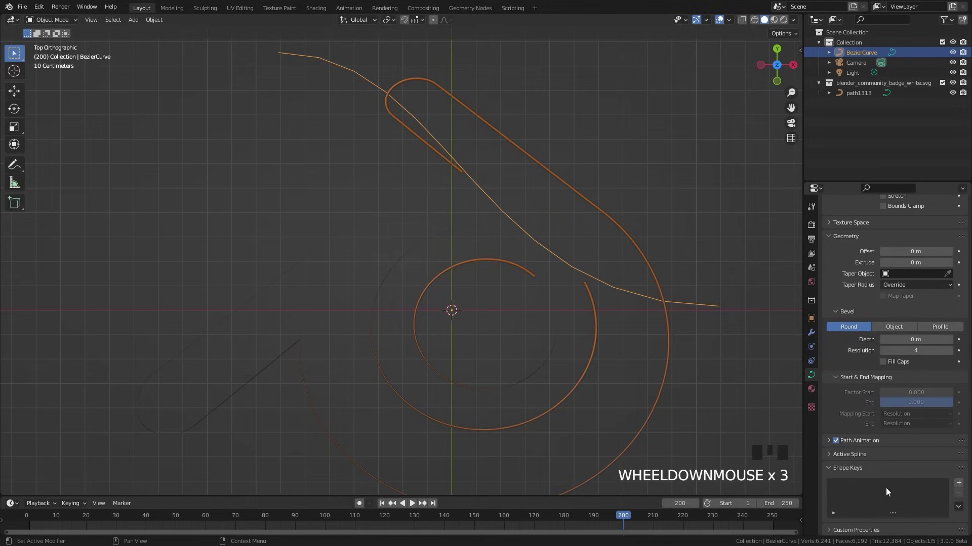
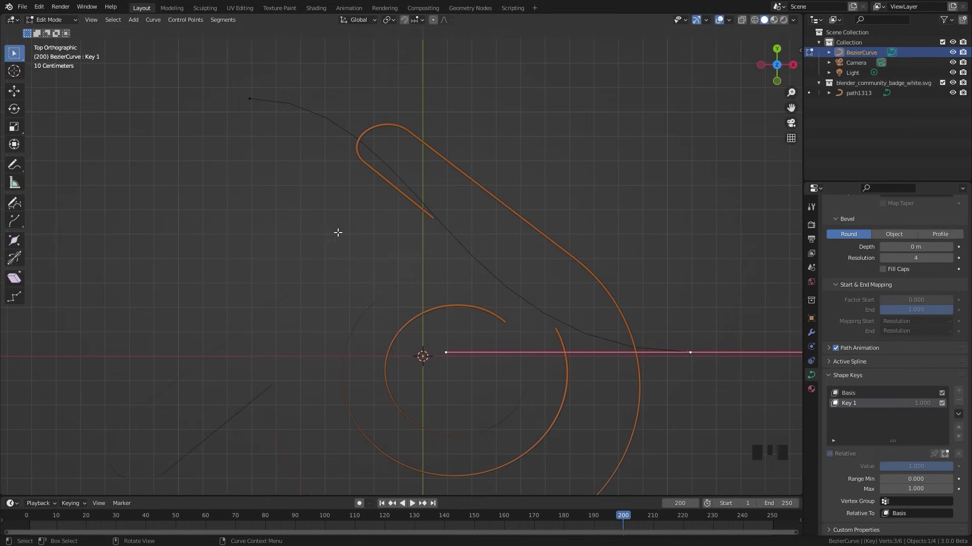
key(g)
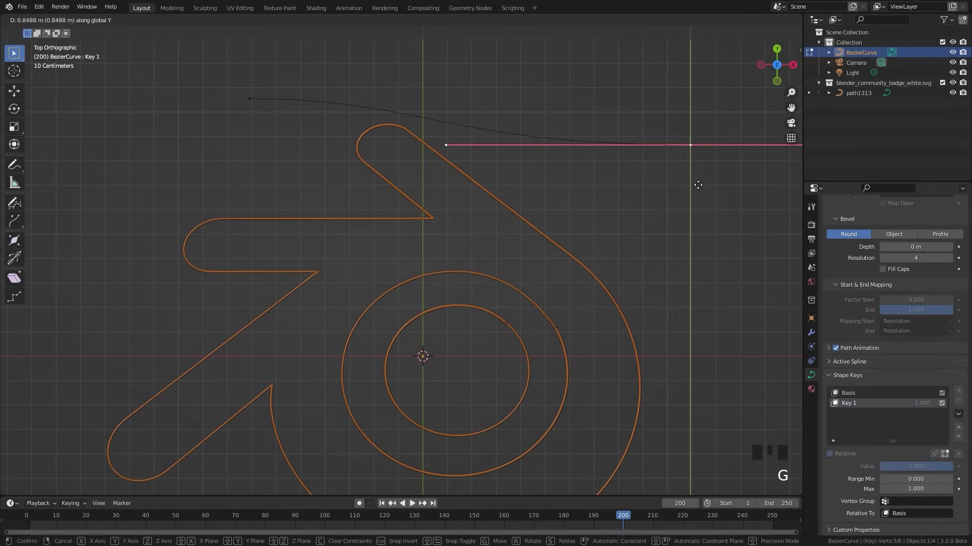
key(g)
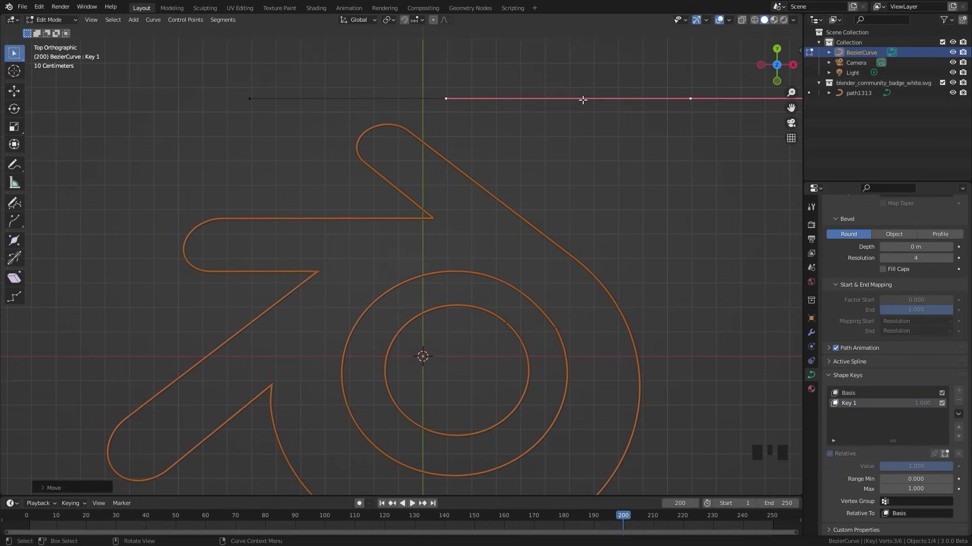
key(Tab)
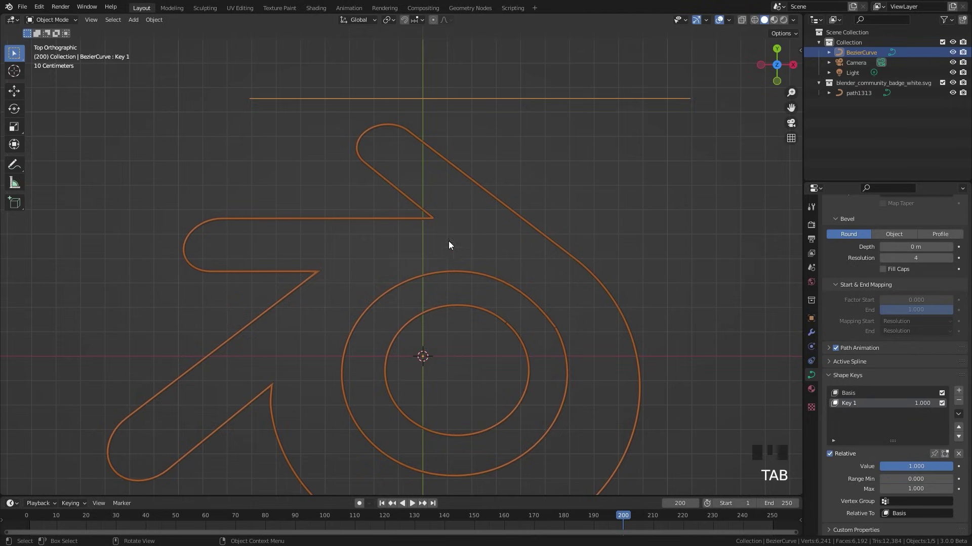
- Drag the Key 1 value to test the shape key's influence on the logo outline
middle_click(540, 307)
drag(945, 471, 721, 298)
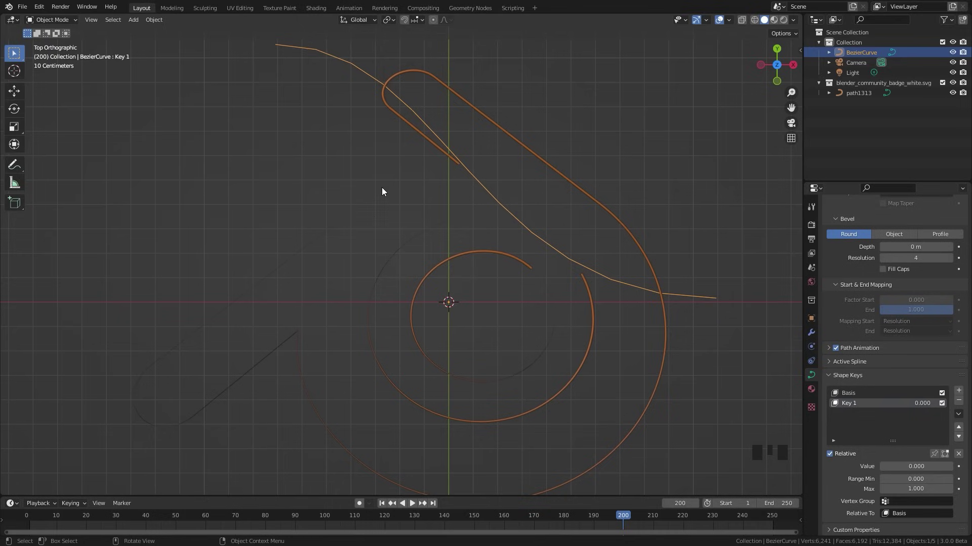
- Keyframe the Key 1 shape key value, setting it to zero at frame 150
drag(908, 472, 411, 48)
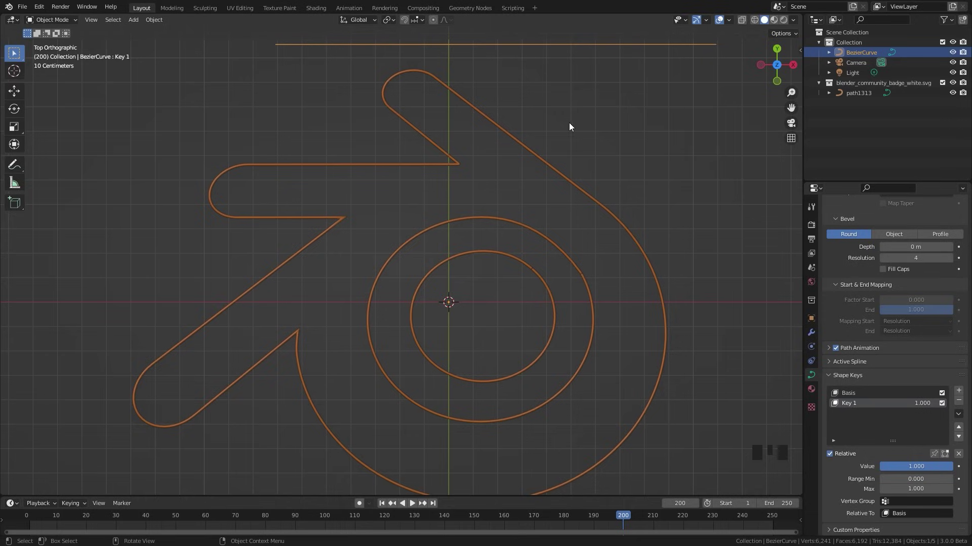
drag(476, 521, 960, 472)
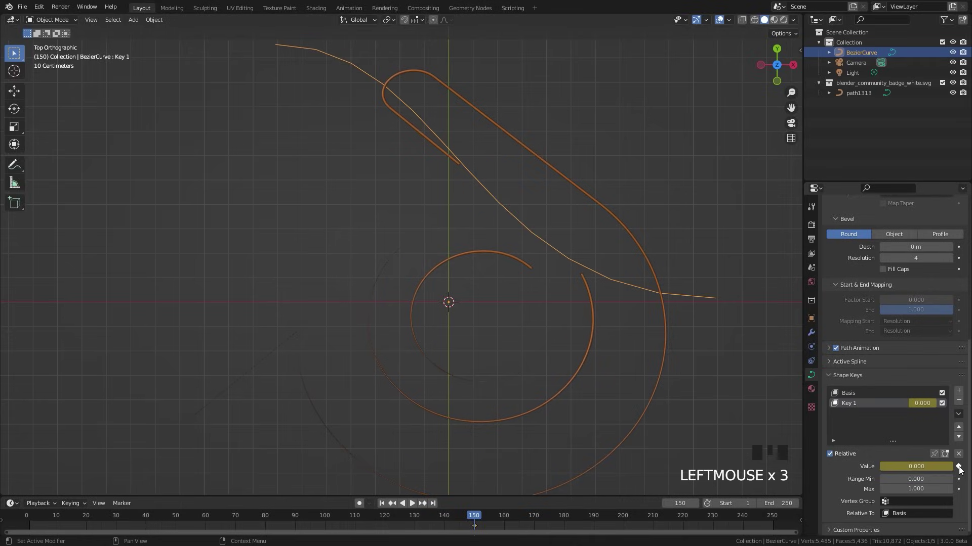
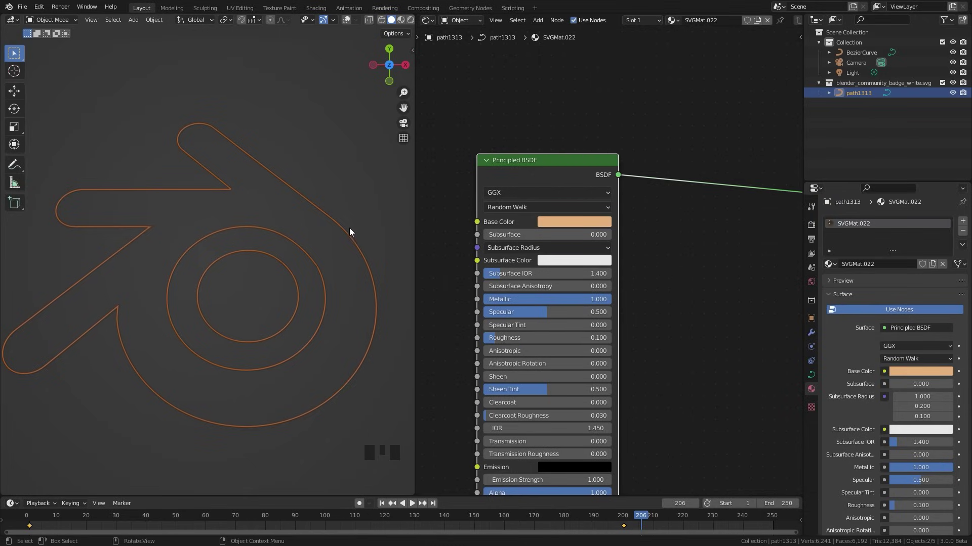
- Slide the Material Output node aside to make room for new shader nodes
key(z)
scroll(up, 3)
scroll(down, 3)
drag(634, 219, 744, 185)
click(744, 185)
click(737, 189)
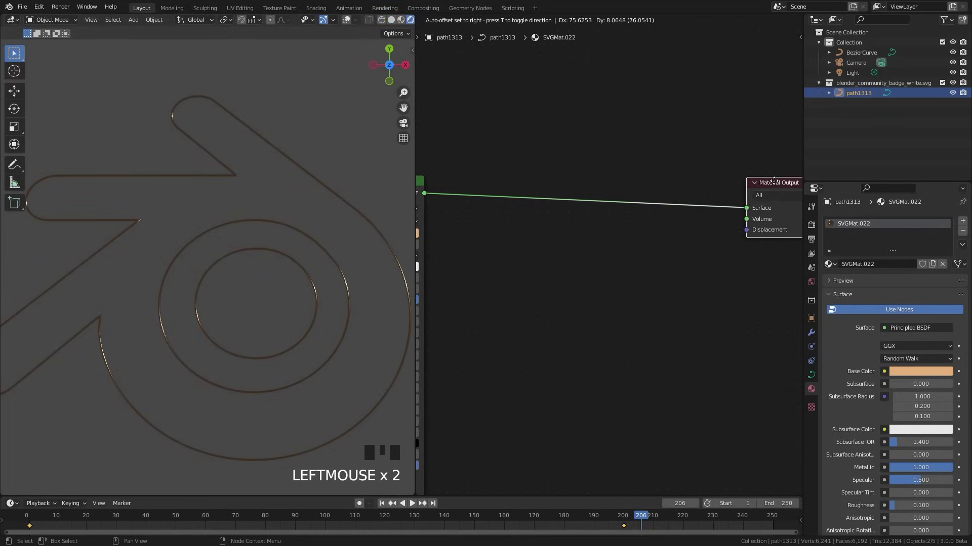
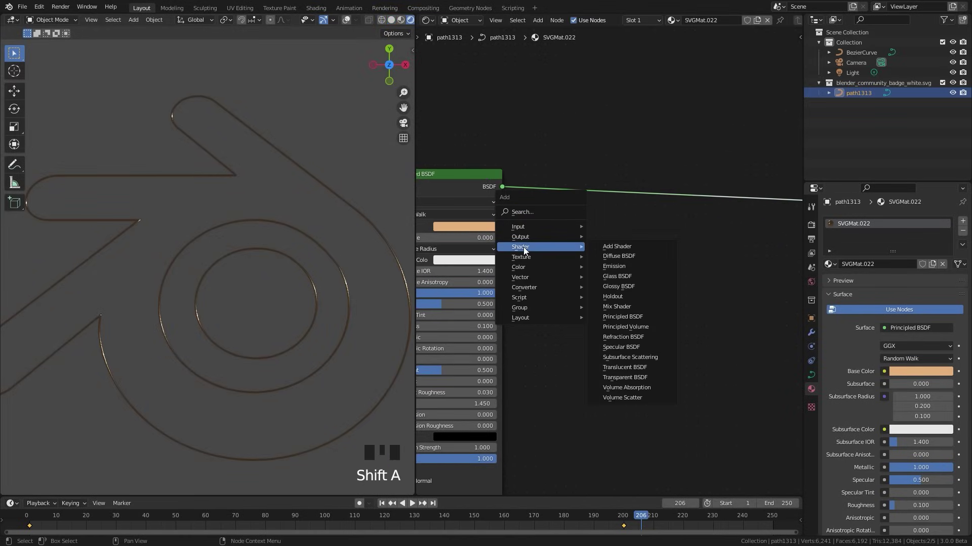
- Add Mix Shader and Emission, wire Principled BSDF and Emission into it, then add a Noise Texture
key(shift+a)
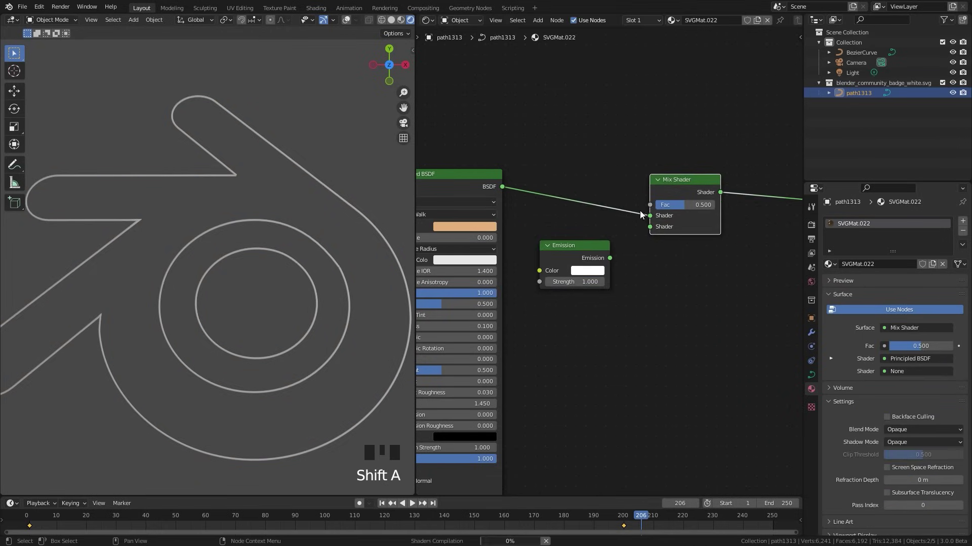
drag(613, 262, 533, 243)
scroll(down, 3)
drag(540, 241, 309, 451)
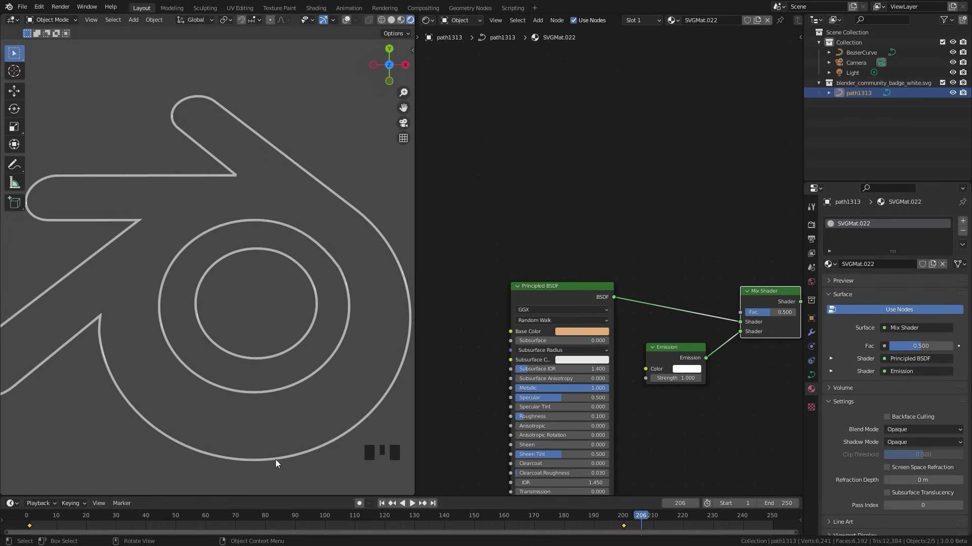
drag(580, 178, 577, 203)
key(shift+a)
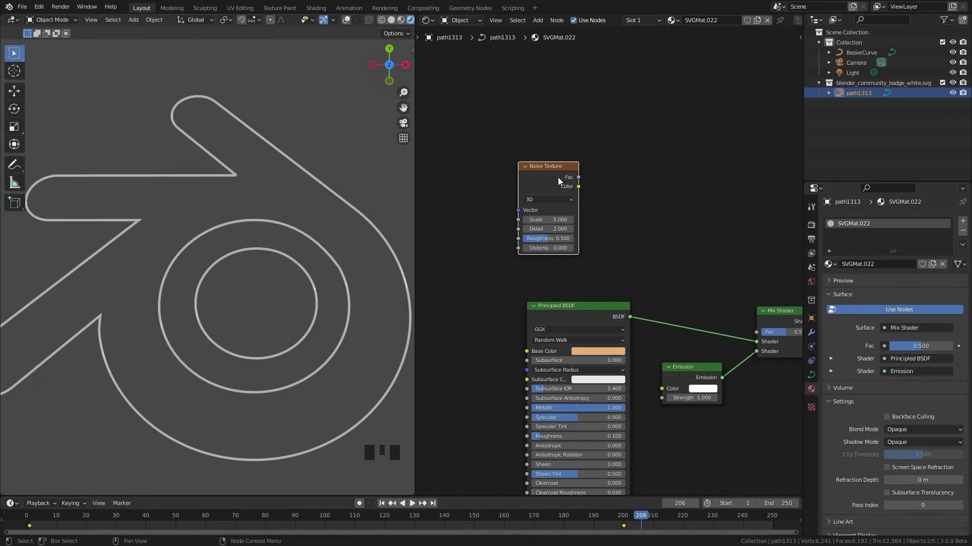
- Give the Noise Texture UV coordinates via Texture Coordinate and Mapping nodes and preview it on the logo
click(549, 181)
key(ctrl+t)
drag(496, 157, 520, 200)
scroll(up, 3)
scroll(up, 3)
drag(480, 167, 693, 167)
scroll(down, 3)
drag(692, 167, 551, 163)
click(551, 163)
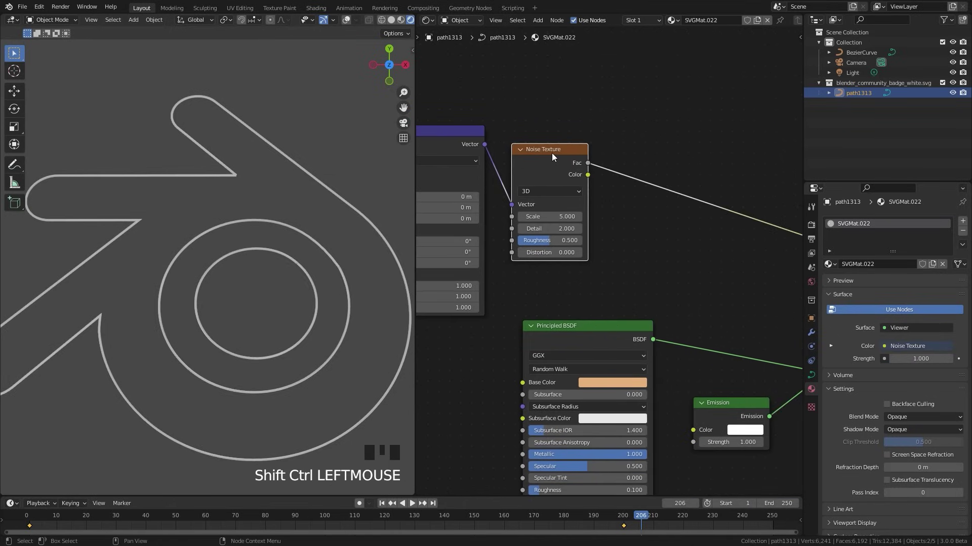
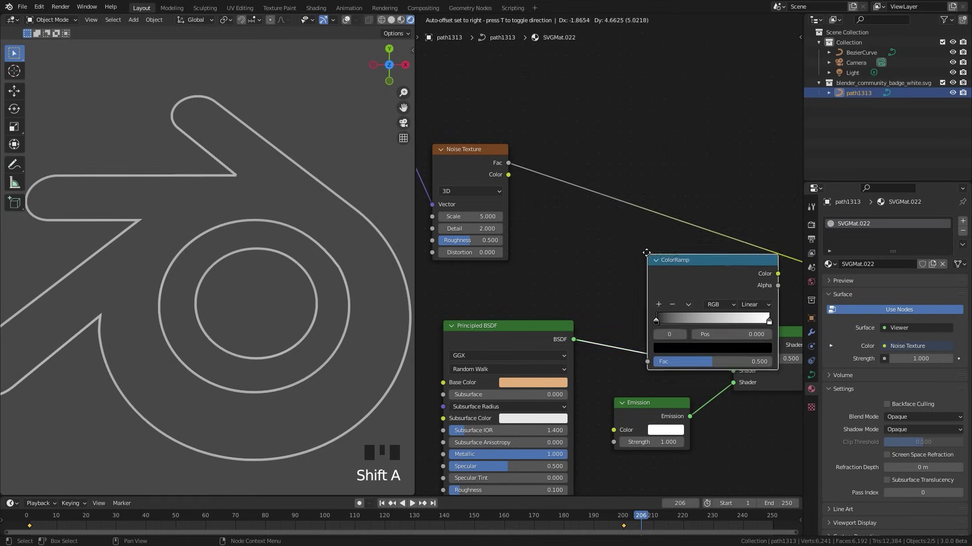
- Insert a ColorRamp between the Noise Texture Fac and the viewer preview
drag(562, 213, 264, 224)
scroll(up, 3)
drag(578, 207, 272, 145)
scroll(down, 3)
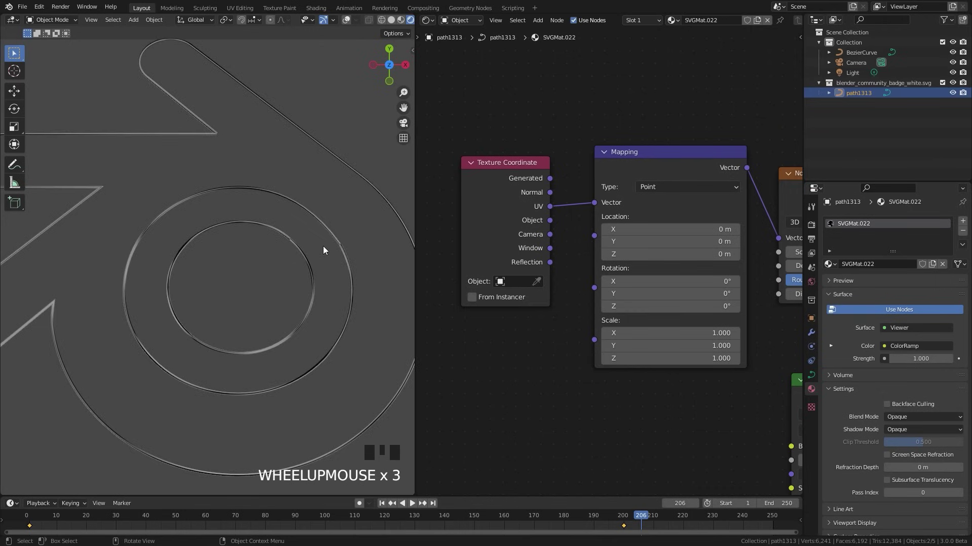
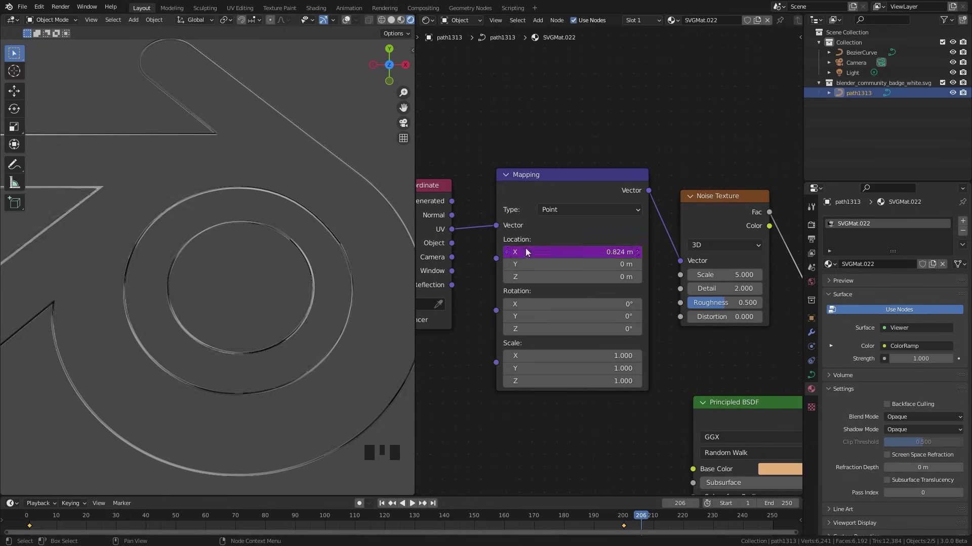
- Play the animation to watch the noise slide, then select the Noise Texture for Scale 15, Detail 0, Roughness 0.2
key(space)
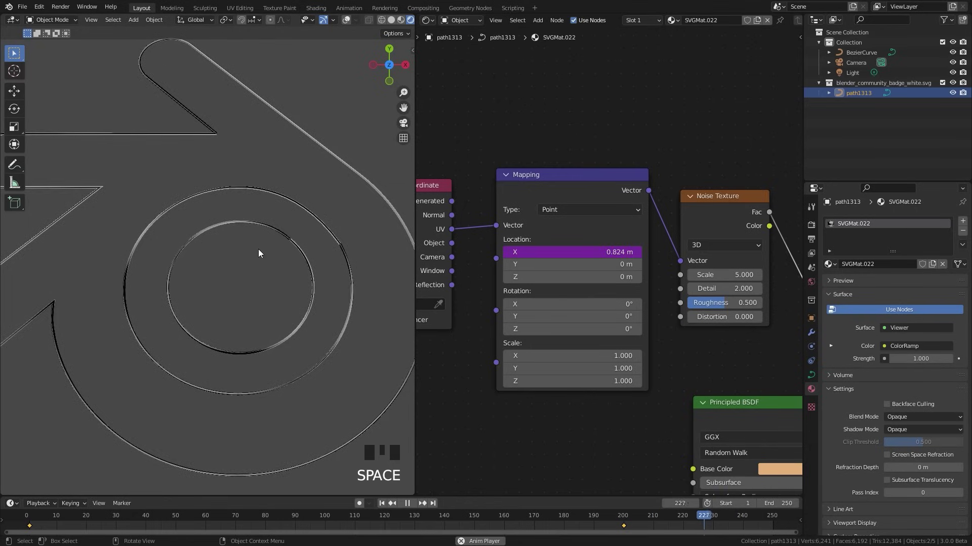
key(space)
key(space)
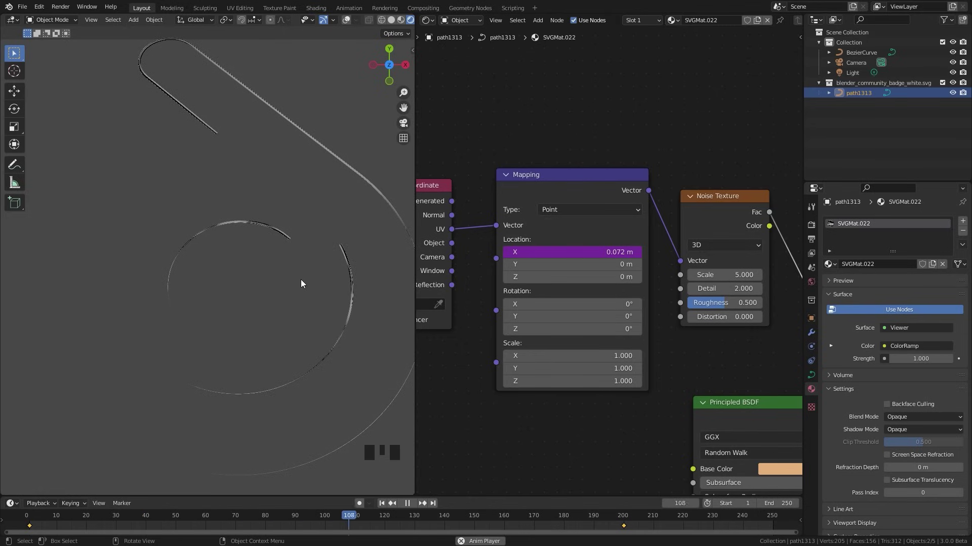
scroll(up, 3)
middle_click(542, 252)
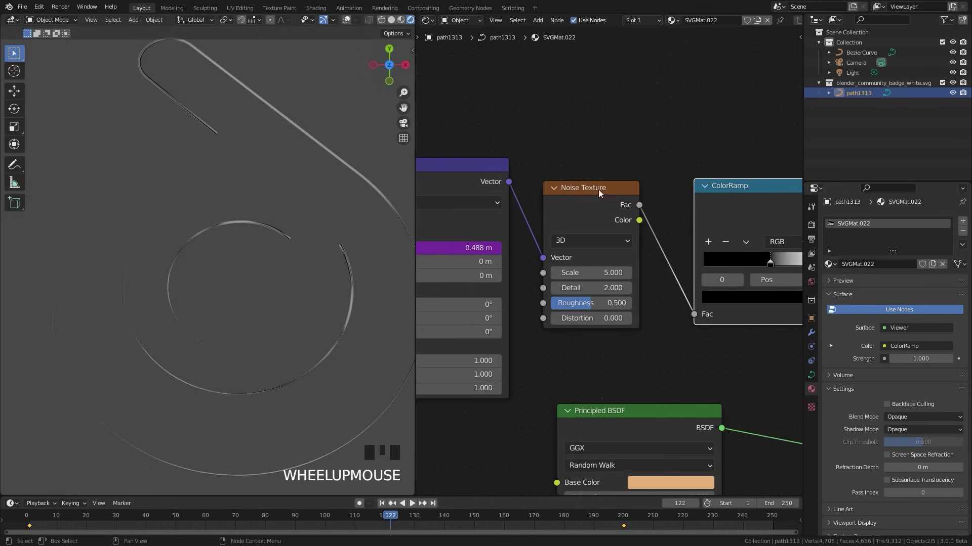
click(599, 202)
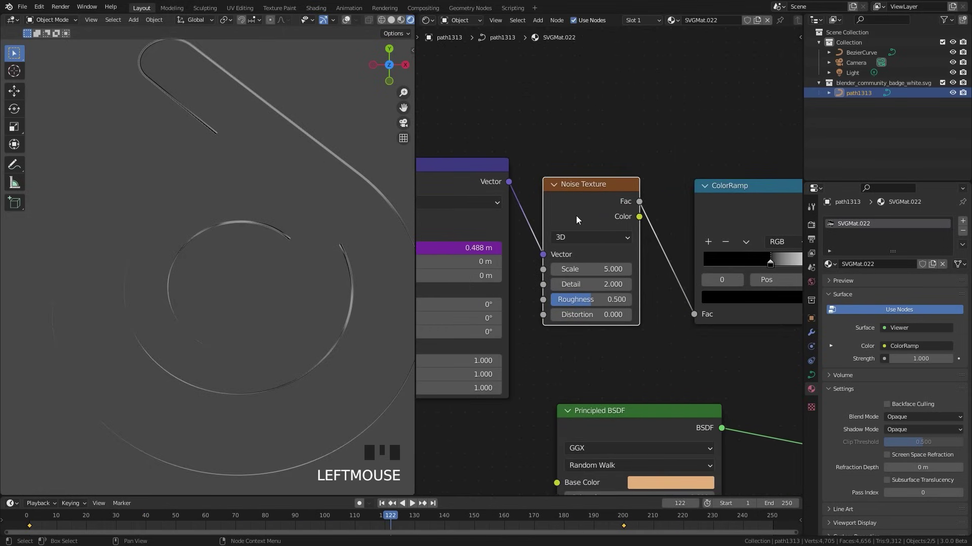
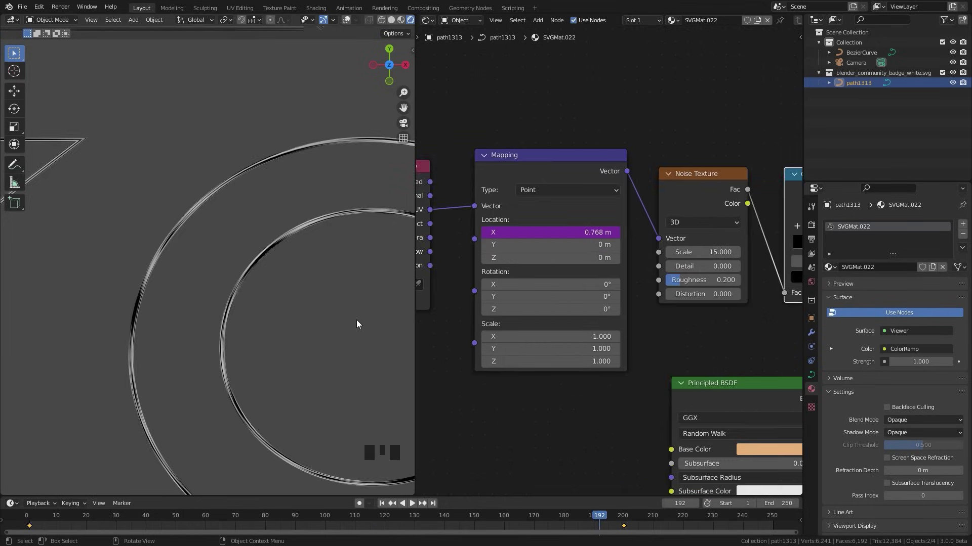
- With Mapping Scale Y at 0.05, pull the ColorRamp stops together around 0.459 for long dashes
drag(359, 197, 178, 179)
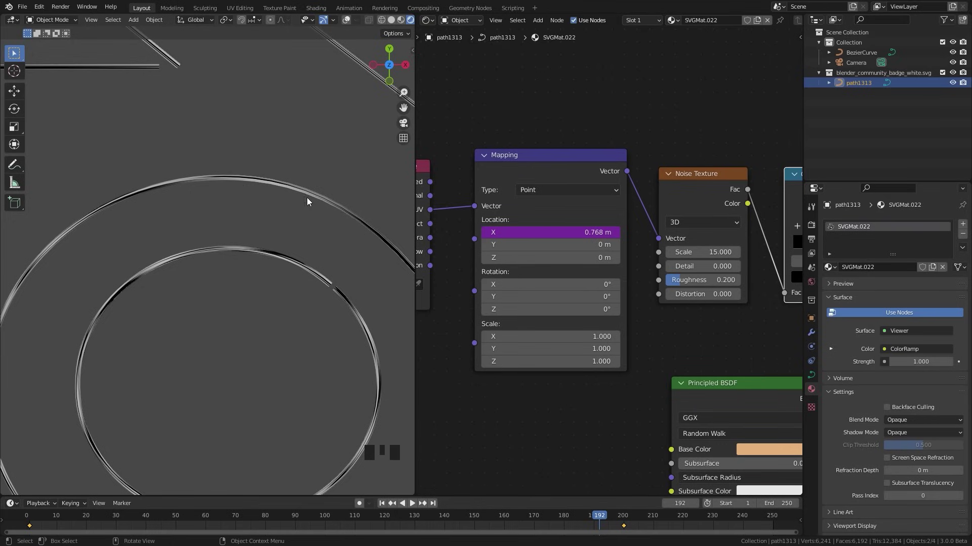
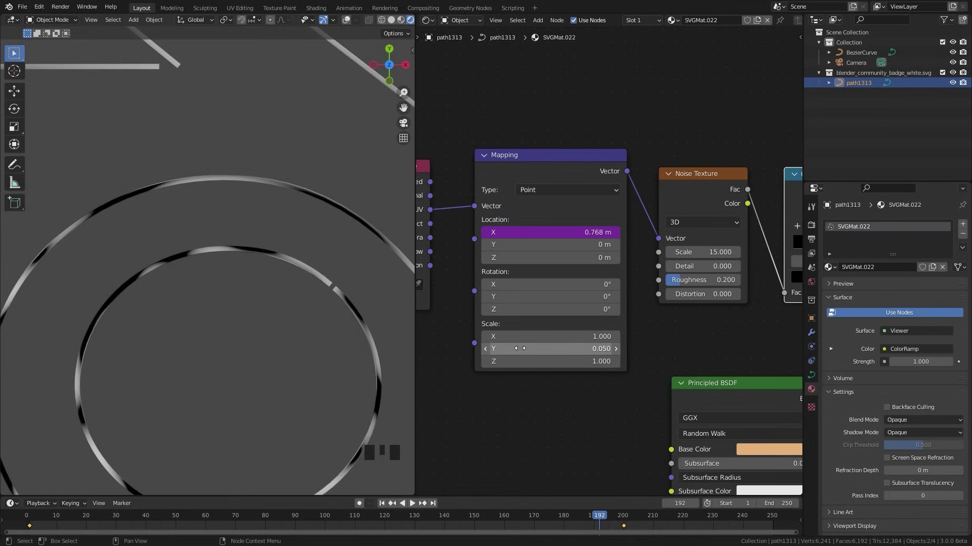
scroll(down, 3)
scroll(up, 3)
drag(264, 250, 282, 300)
scroll(down, 3)
drag(226, 289, 212, 274)
scroll(down, 3)
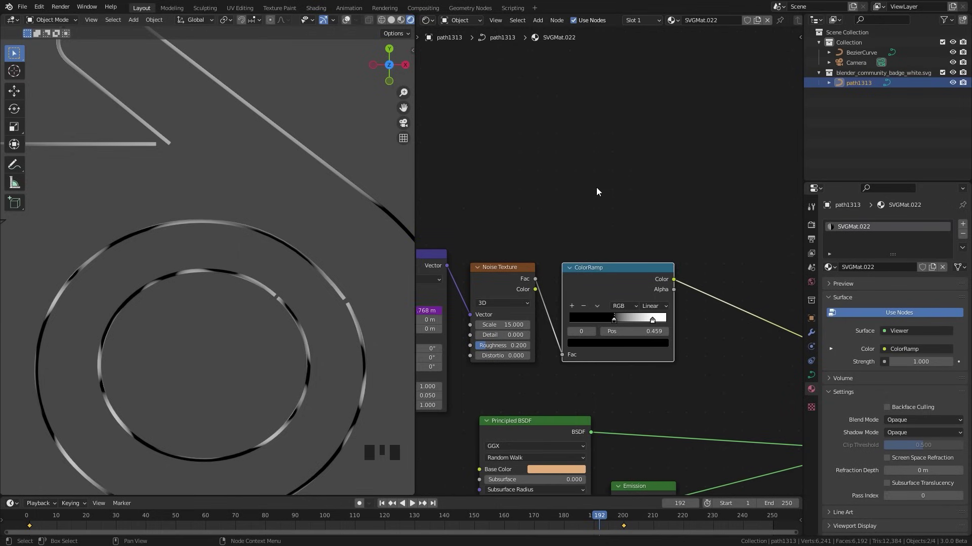
- Add a Fresnel node feeding a duplicated ColorRamp and preview its thin bright edge on the outline
key(shift+a)
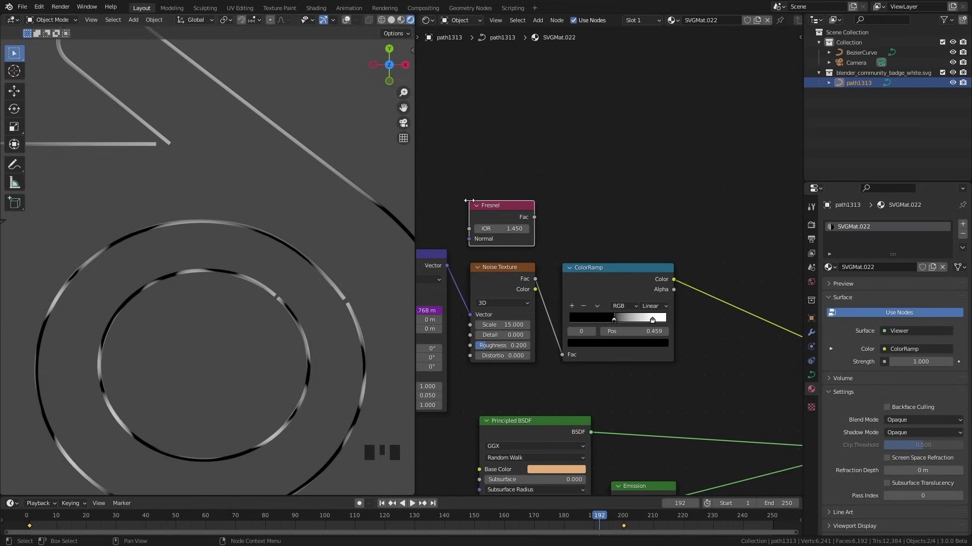
drag(629, 216, 570, 299)
click(570, 300)
key(shift+d)
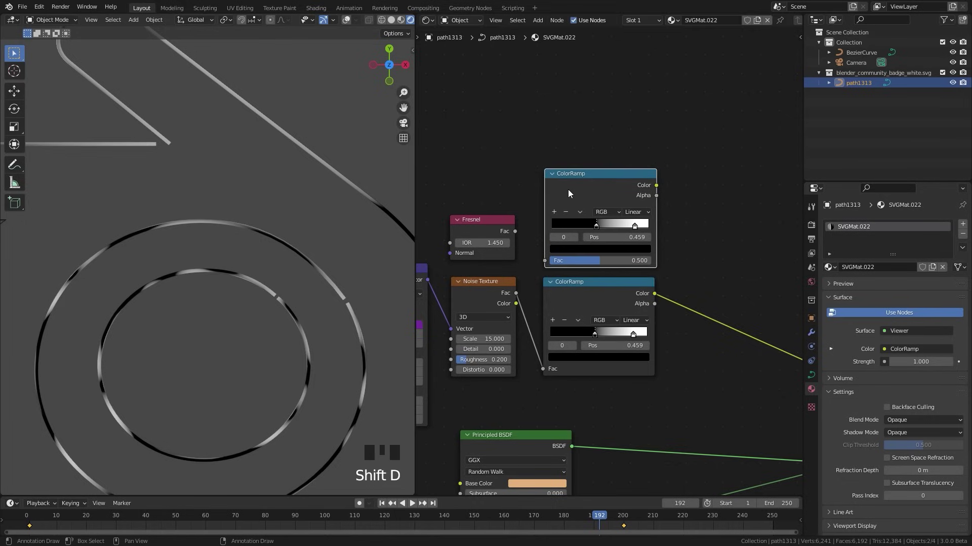
click(513, 235)
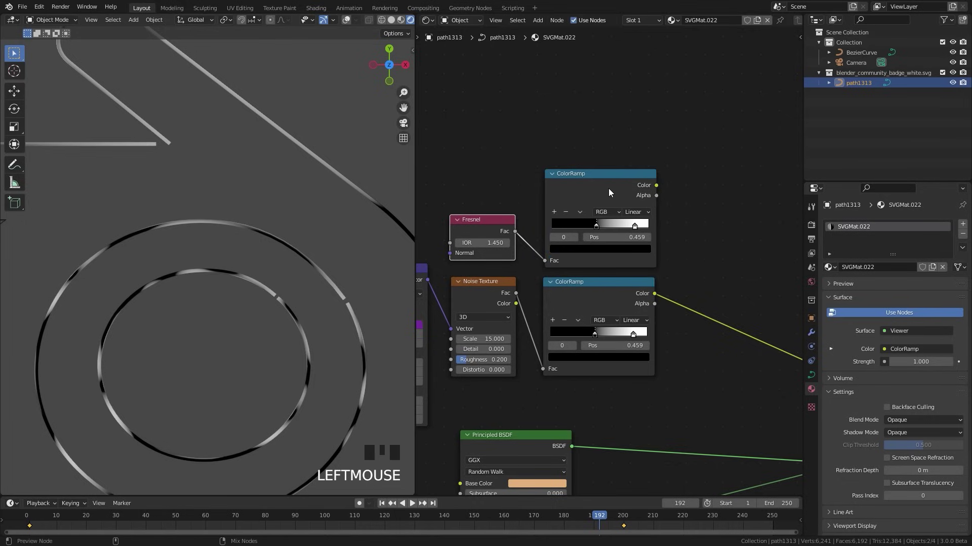
click(610, 193)
scroll(up, 3)
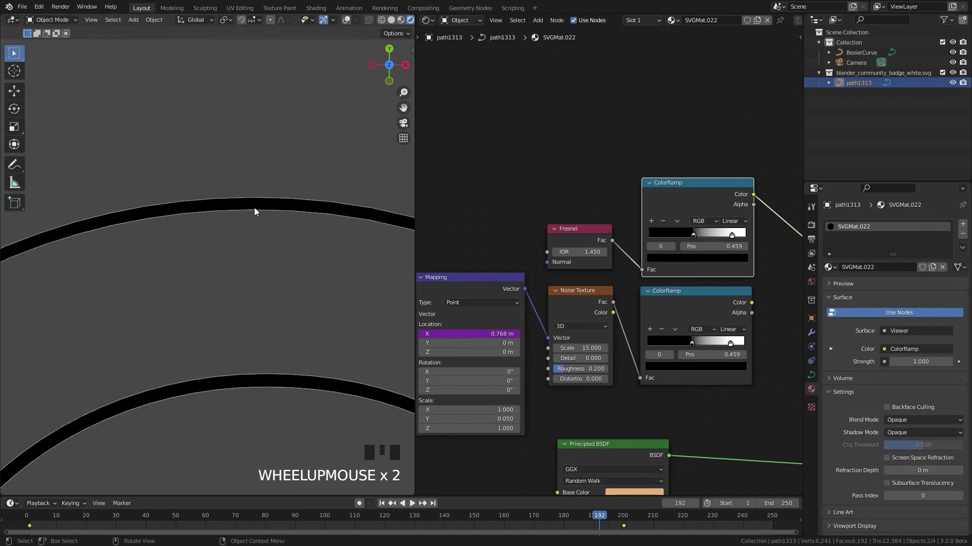
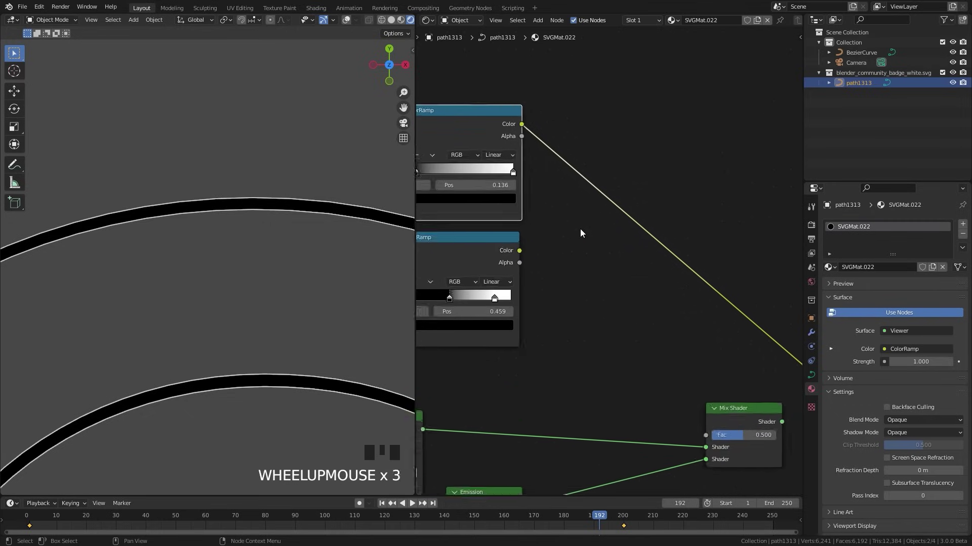
- Multiply the noise and Fresnel ramps with a Math node and feed the result into the Mix Shader Fac
key(shift+a)
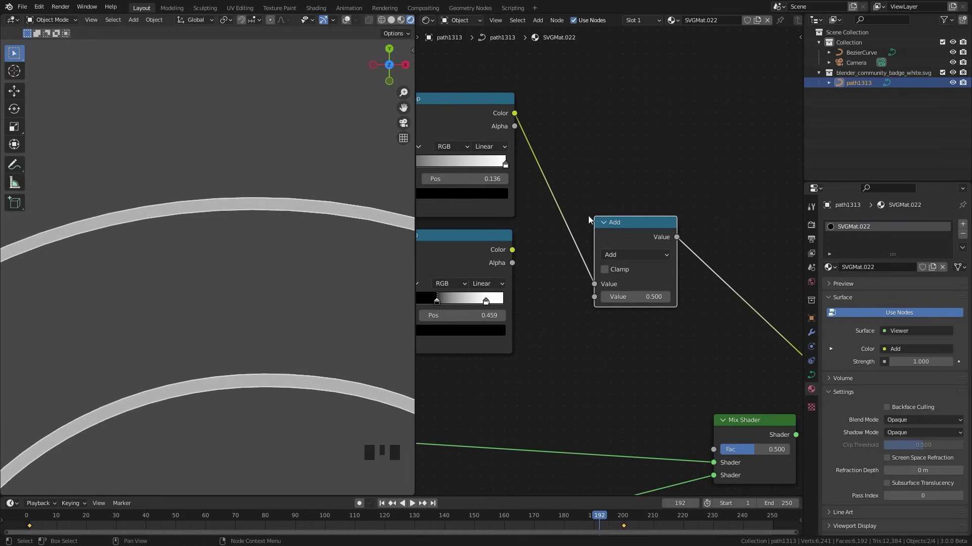
click(508, 255)
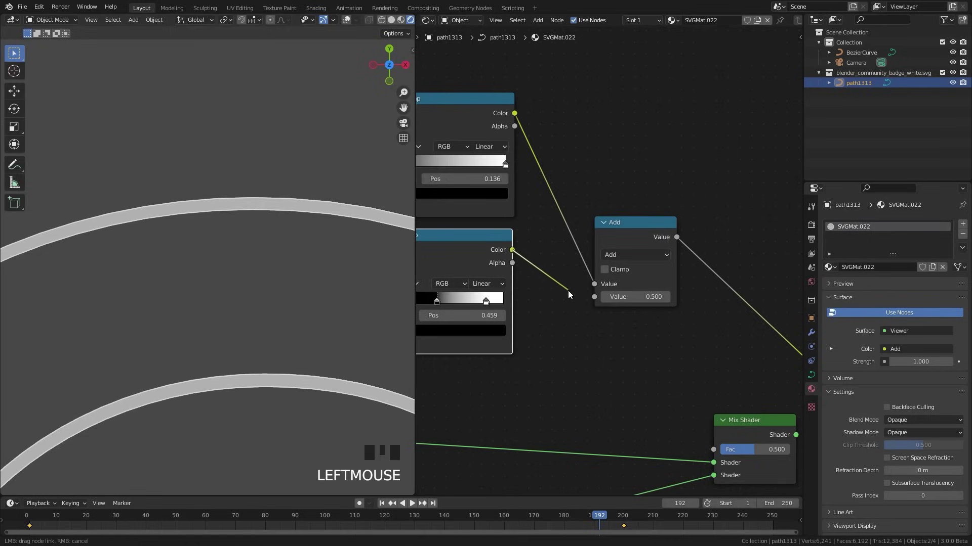
drag(621, 260, 530, 165)
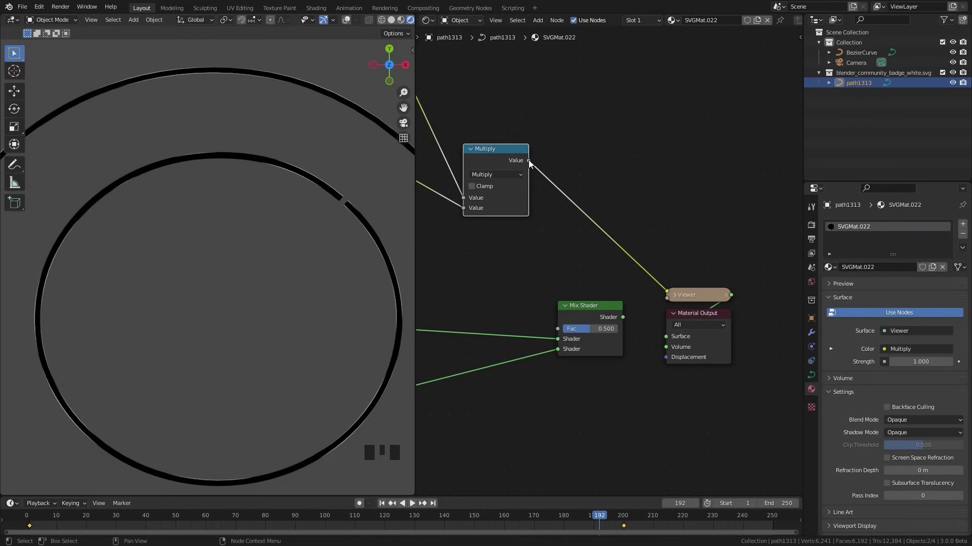
drag(530, 165, 593, 320)
click(592, 320)
- Set the Emission shader to strength 50 with a copper colour matching the base colour
middle_click(433, 287)
scroll(down, 3)
middle_click(454, 361)
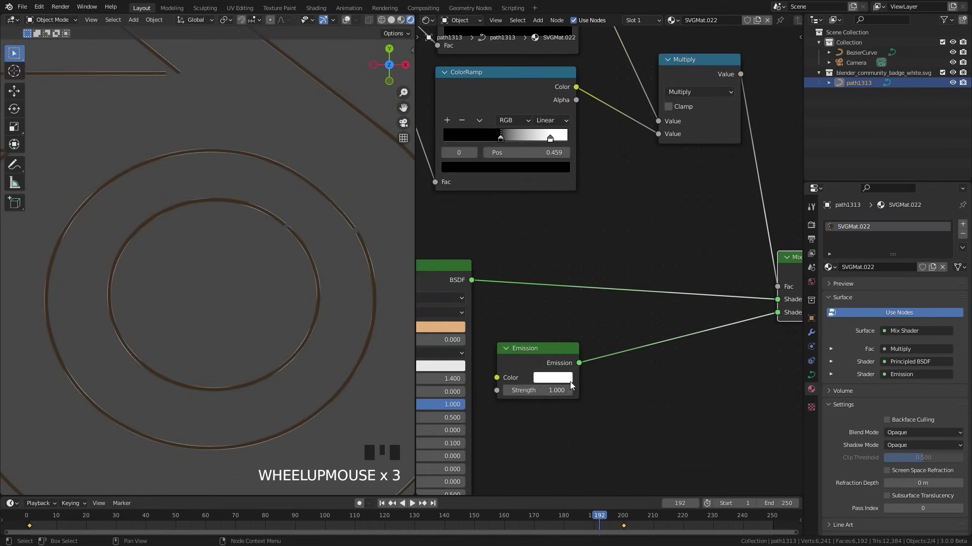
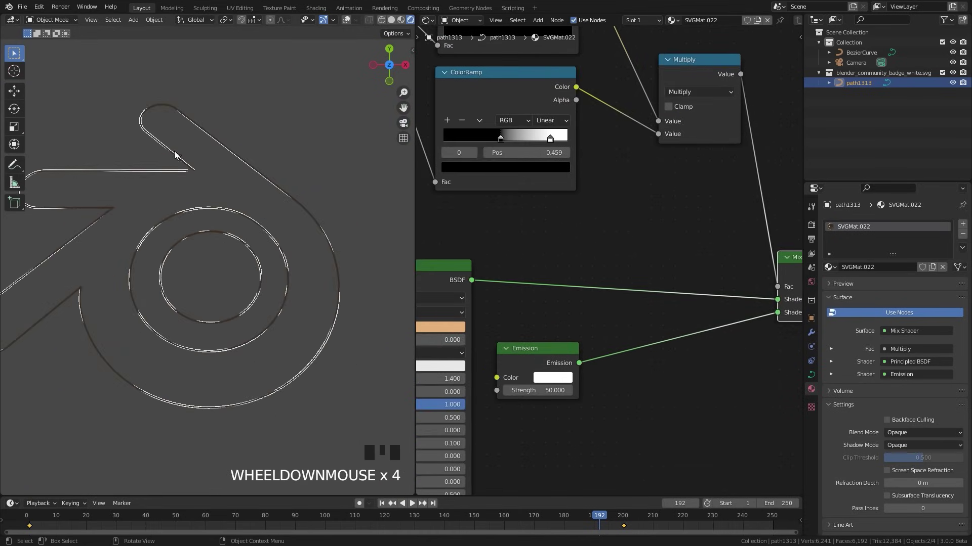
scroll(up, 3)
click(748, 328)
click(664, 389)
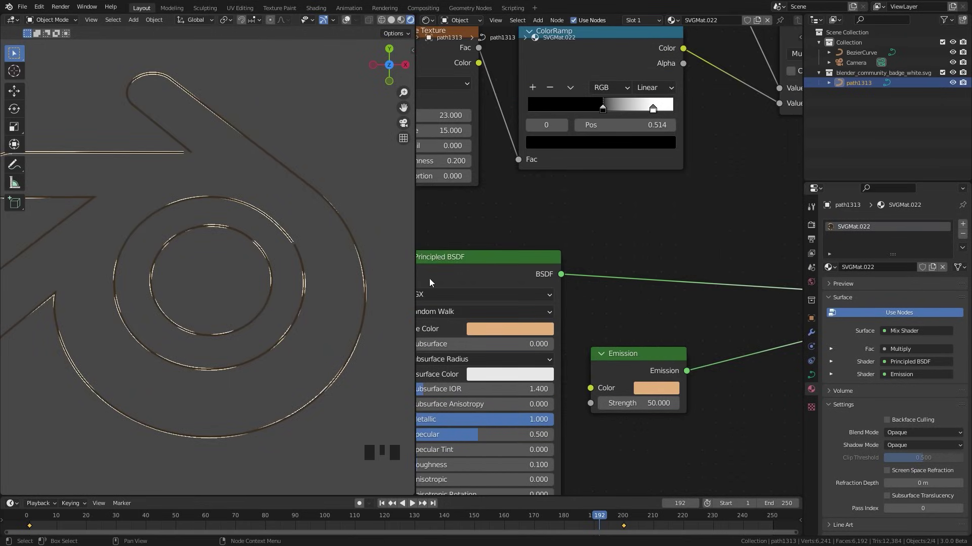
scroll(down, 3)
scroll(up, 3)
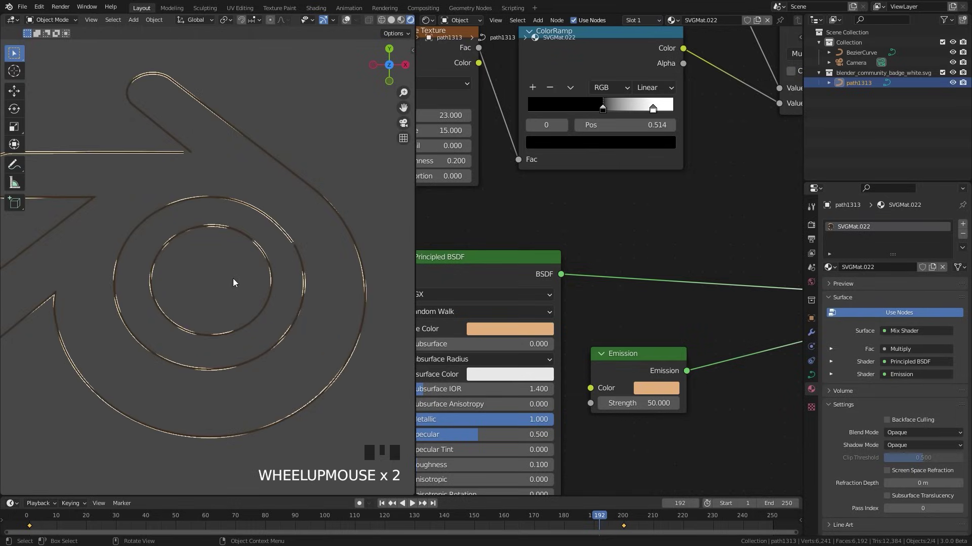
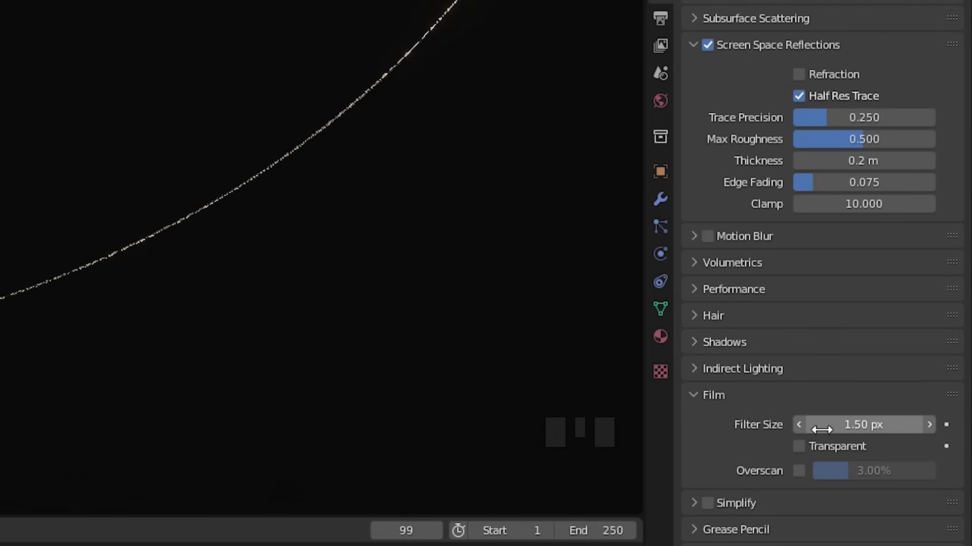
- Scroll the viewport while viewing the sparkling copper outline through the camera in Eevee
scroll(up, 3)
scroll(up, 3)
scroll(down, 3)
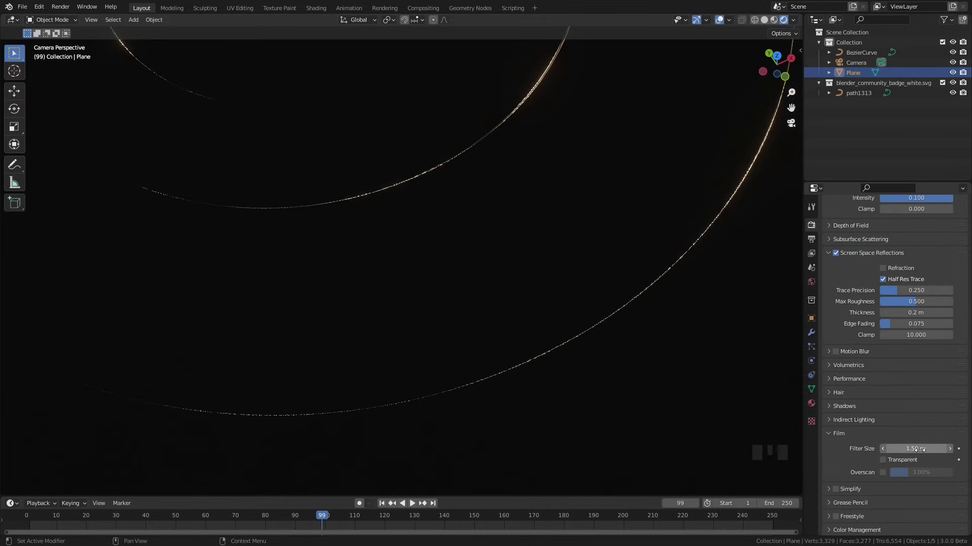